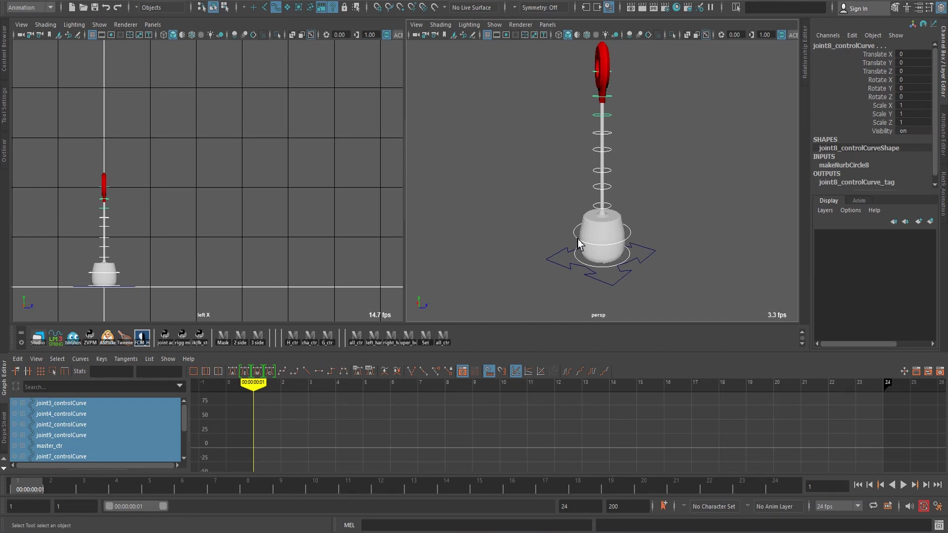
Key the control, then break connections on its Scale X–Z channels to remove their keys.
{"action": "key", "text": "s"}
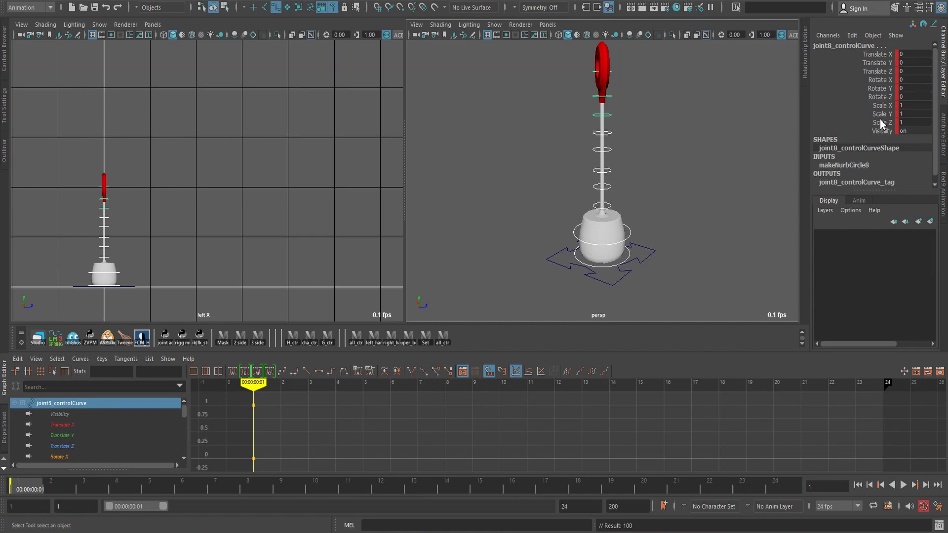
{"action": "left_click", "coordinate": [853, 108]}
{"action": "right_click", "coordinate": [872, 125]}
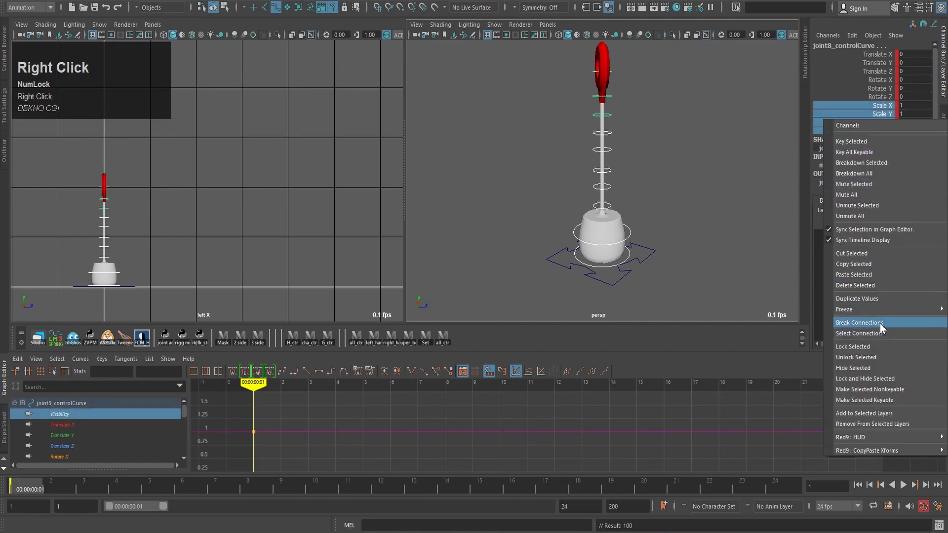
{"action": "left_click", "coordinate": [884, 327]}
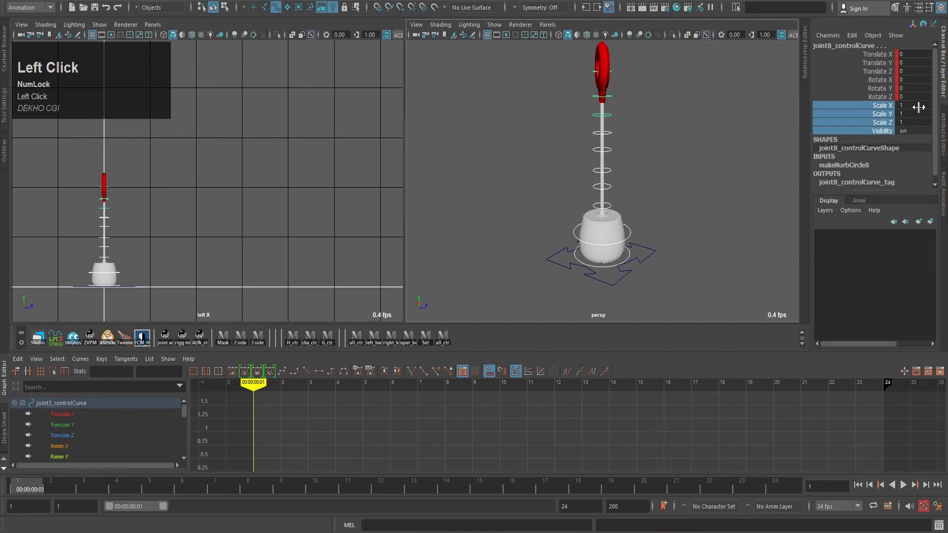
Unlock the scale channels and select the translate and rotate channels.
{"action": "left_click", "coordinate": [831, 41]}
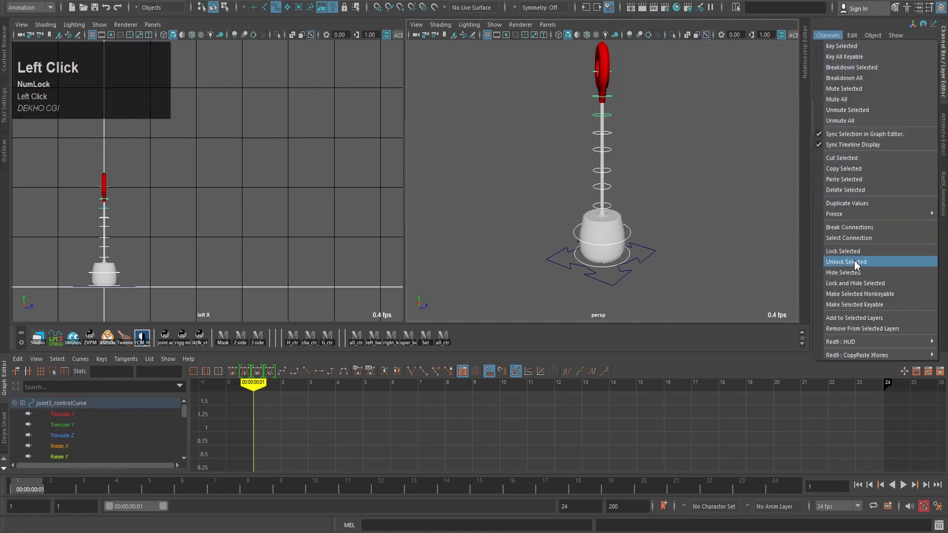
{"action": "left_click", "coordinate": [858, 256]}
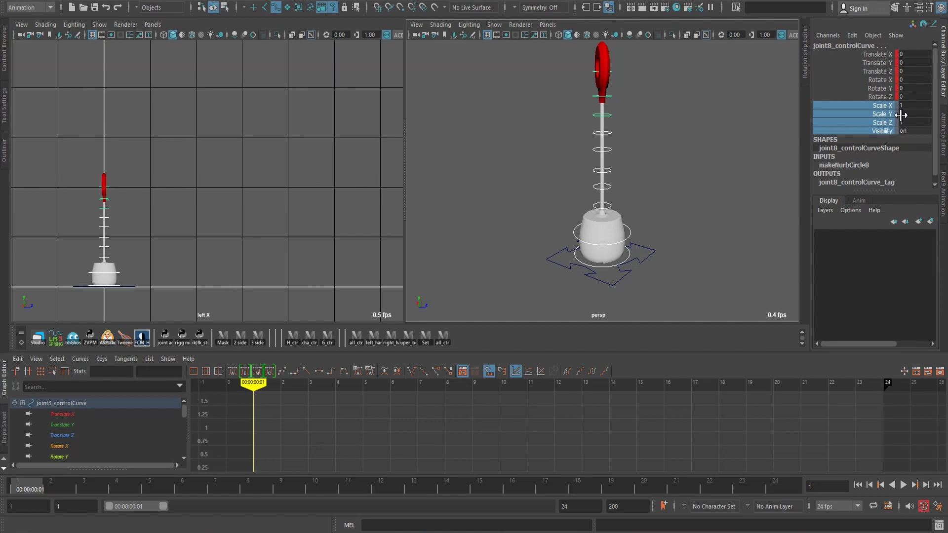
{"action": "left_click_drag", "start_coordinate": [158, 461], "coordinate": [656, 195]}
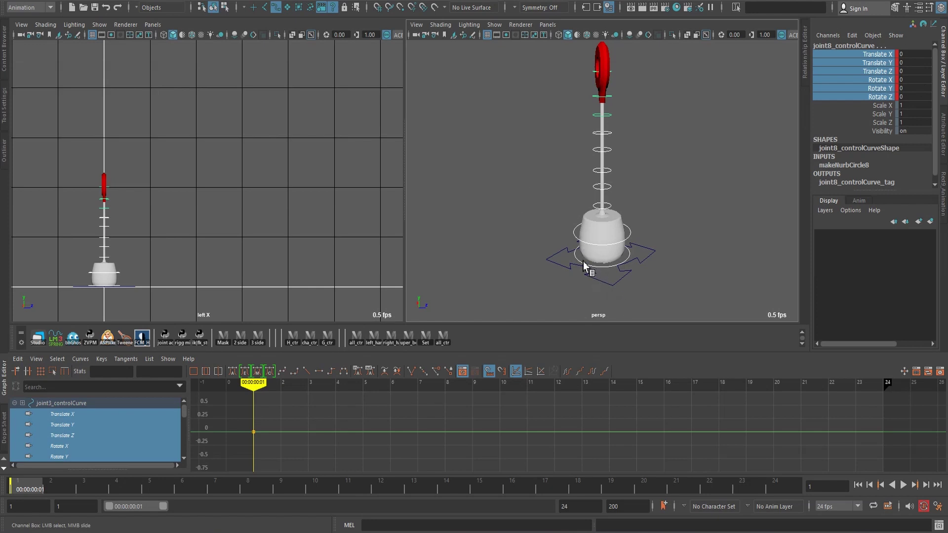
{"action": "key", "text": "ctrl+Num_Lock"}
{"action": "left_click", "coordinate": [565, 257]}
{"action": "left_click_drag", "start_coordinate": [567, 261], "coordinate": [207, 241]}
{"action": "key", "text": "e"}
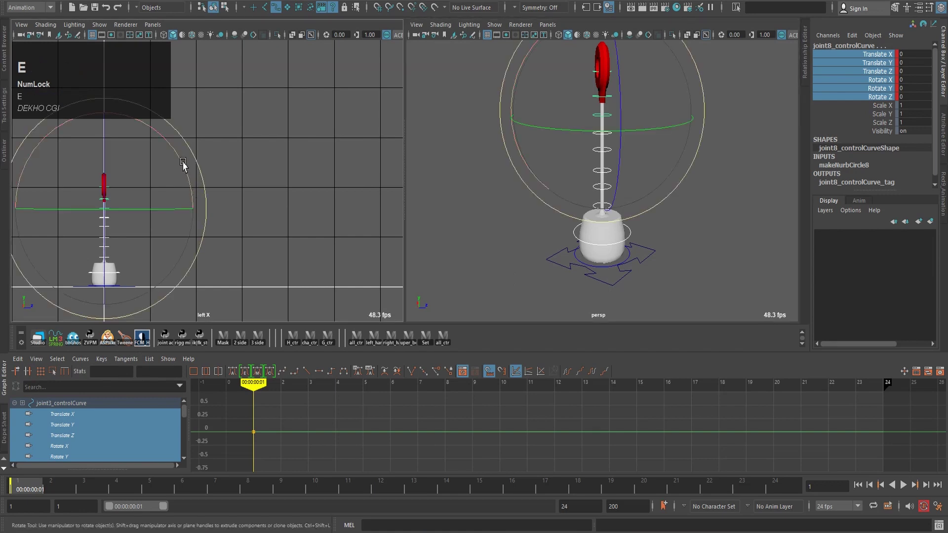
{"action": "left_click_drag", "start_coordinate": [188, 165], "coordinate": [277, 231]}
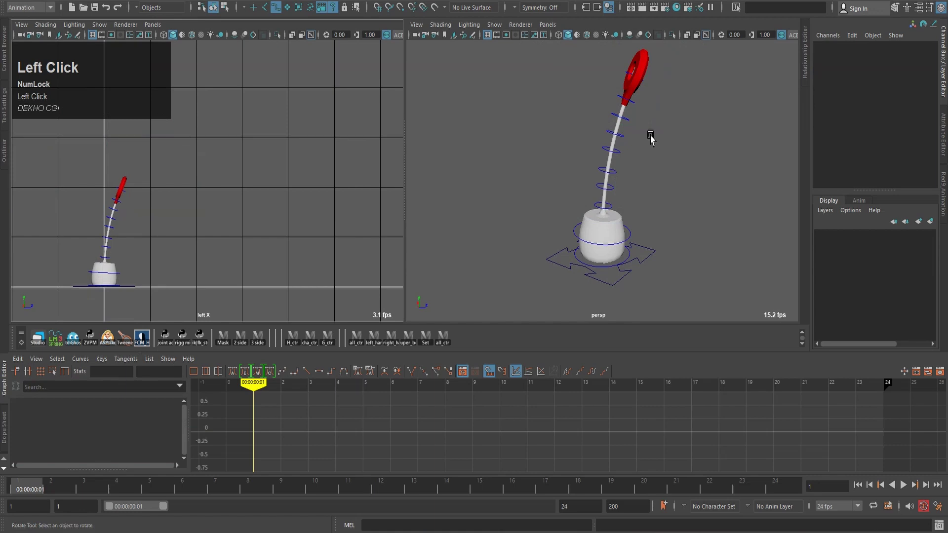
{"action": "middle_click", "coordinate": [673, 134]}
{"action": "left_click_drag", "start_coordinate": [628, 200], "coordinate": [260, 151]}
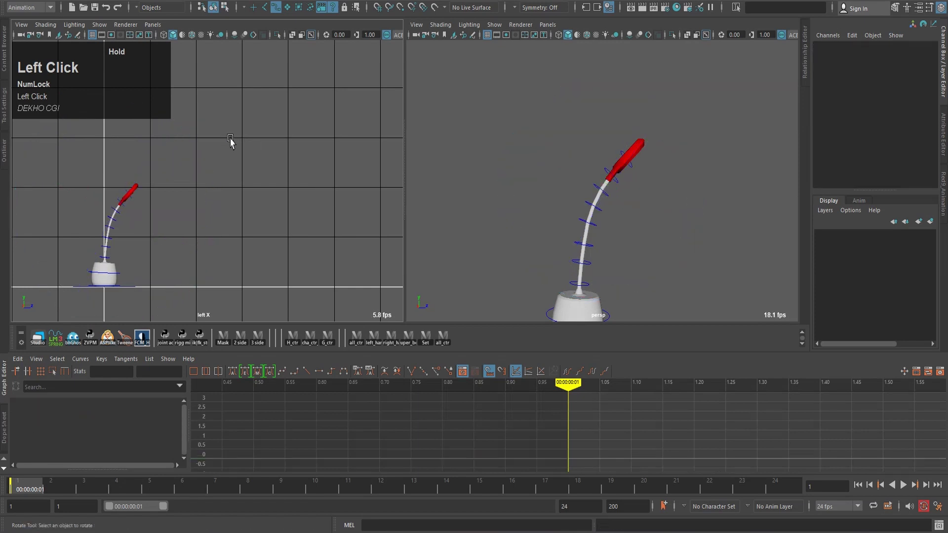
{"action": "middle_click", "coordinate": [687, 284]}
{"action": "left_click_drag", "start_coordinate": [550, 180], "coordinate": [270, 227]}
{"action": "key", "text": "z"}
{"action": "left_click", "coordinate": [724, 257]}
{"action": "scroll", "scroll_direction": "down", "scroll_amount": 3}
{"action": "left_click", "coordinate": [587, 169]}
{"action": "scroll", "scroll_direction": "up", "scroll_amount": 3}
{"action": "left_click", "coordinate": [652, 313]}
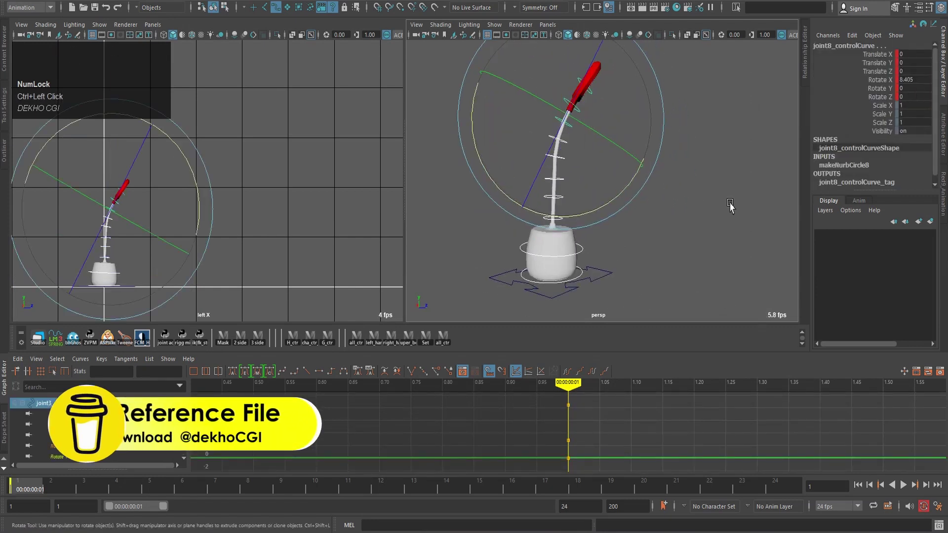
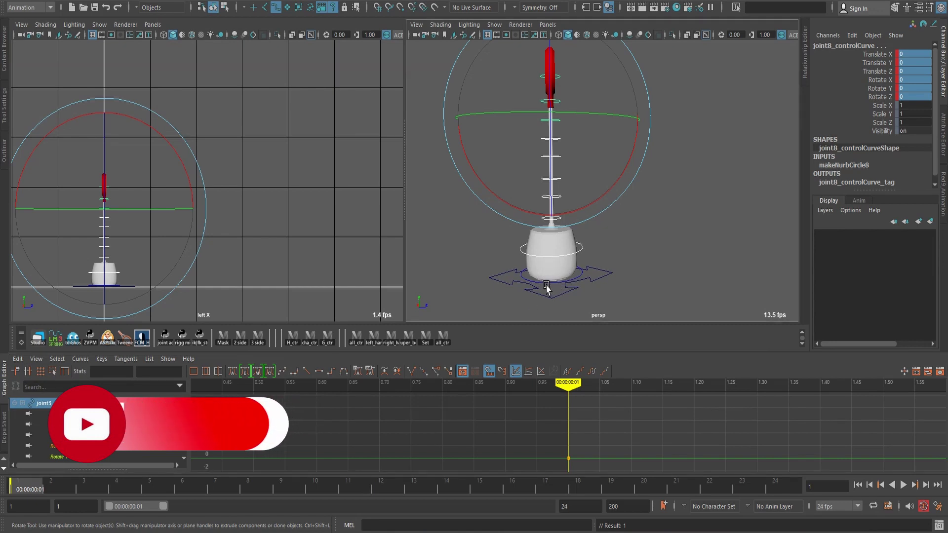
Select master_ctr plus the lamp controls and start a Create Quick Select Set (Alt+Shift+Q).
{"action": "key", "text": "shift+Num_Lock"}
{"action": "left_click", "coordinate": [547, 287]}
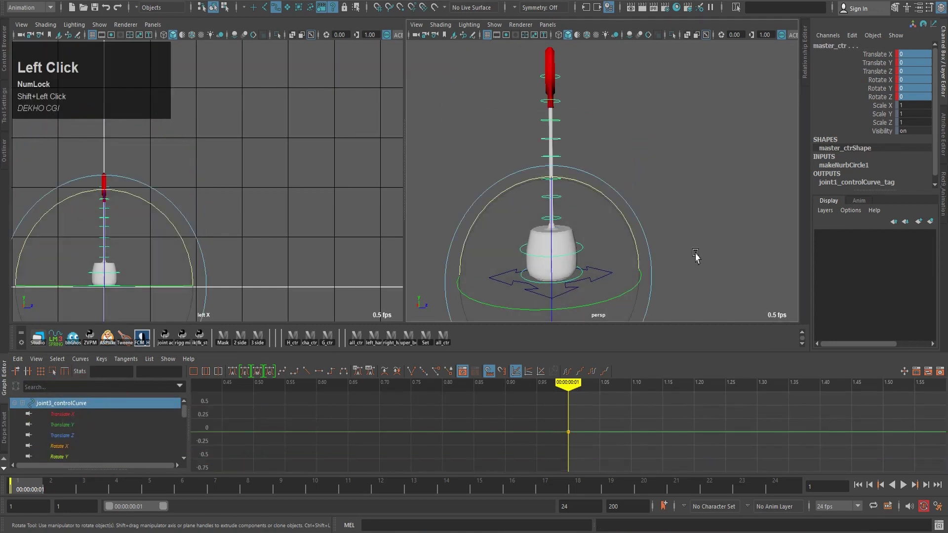
{"action": "key", "text": "z"}
{"action": "left_click", "coordinate": [682, 198]}
{"action": "scroll", "scroll_direction": "down", "scroll_amount": 3}
{"action": "left_click", "coordinate": [734, 214]}
{"action": "scroll", "scroll_direction": "up", "scroll_amount": 3}
{"action": "middle_click", "coordinate": [665, 244]}
{"action": "left_click", "coordinate": [490, 235]}
{"action": "middle_click", "coordinate": [613, 272]}
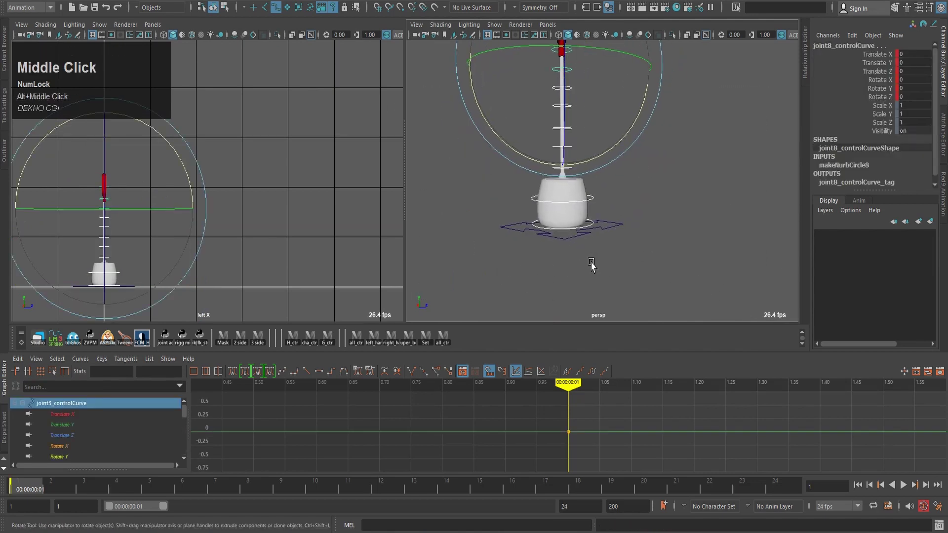
{"action": "middle_click", "coordinate": [595, 262]}
{"action": "key", "text": "shift+alt+q"}
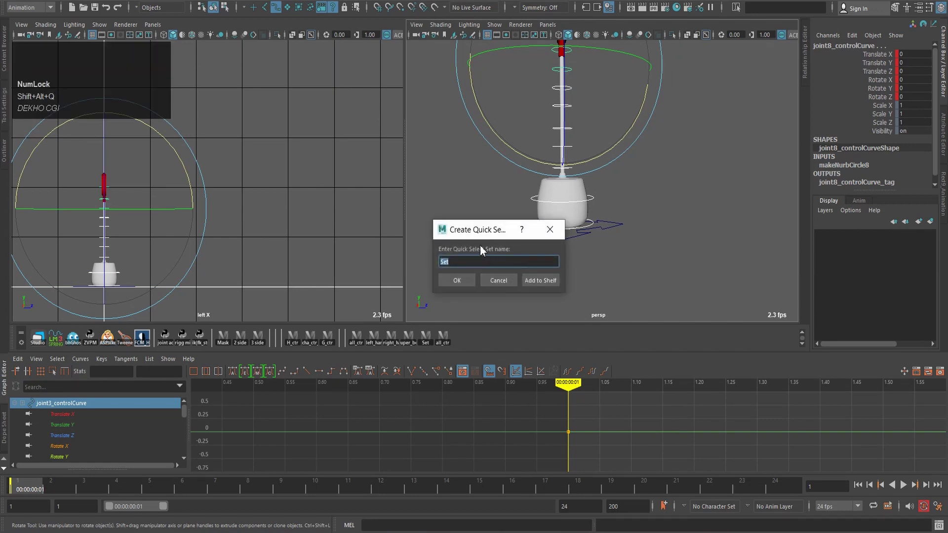
Name the quick select set l_all_ctr and add it to the shelf as a shortcut.
{"action": "left_click_drag", "start_coordinate": [494, 242], "coordinate": [538, 252]}
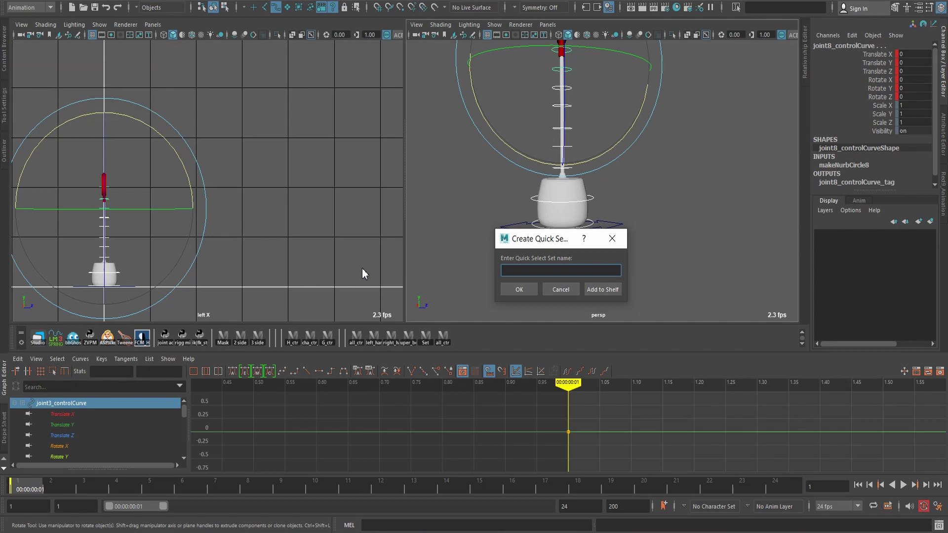
{"action": "type", "text": "al"}
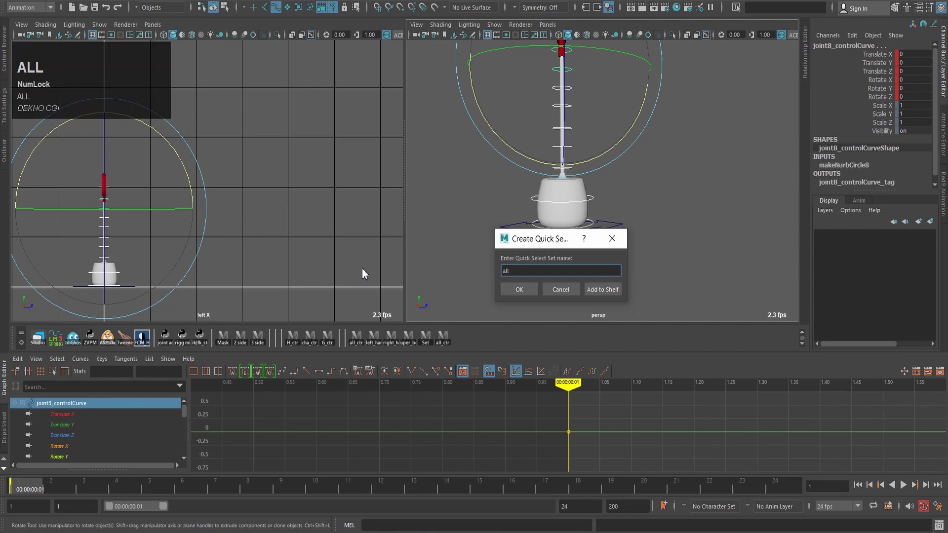
{"action": "type", "text": "all"}
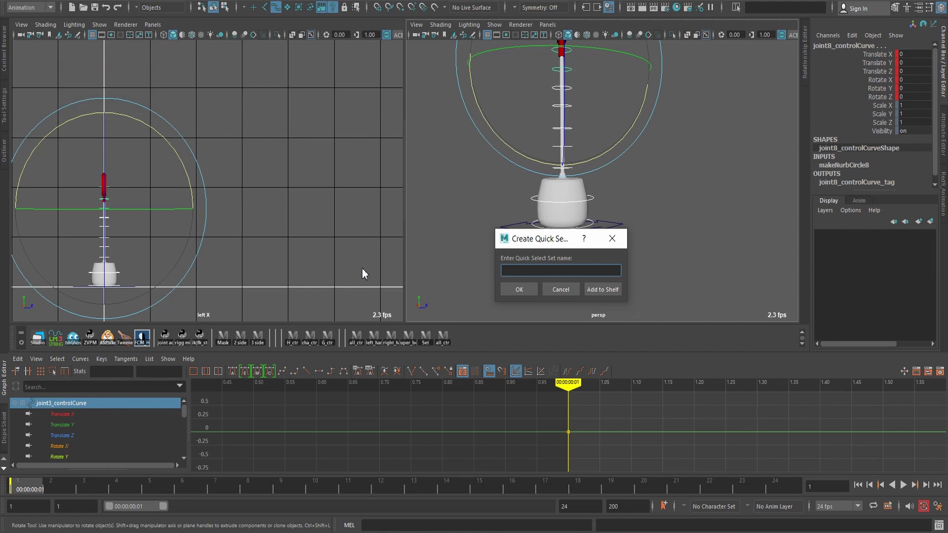
{"action": "key", "text": "Caps_Lock"}
{"action": "key", "text": "l"}
{"action": "key", "text": "Caps_Lock"}
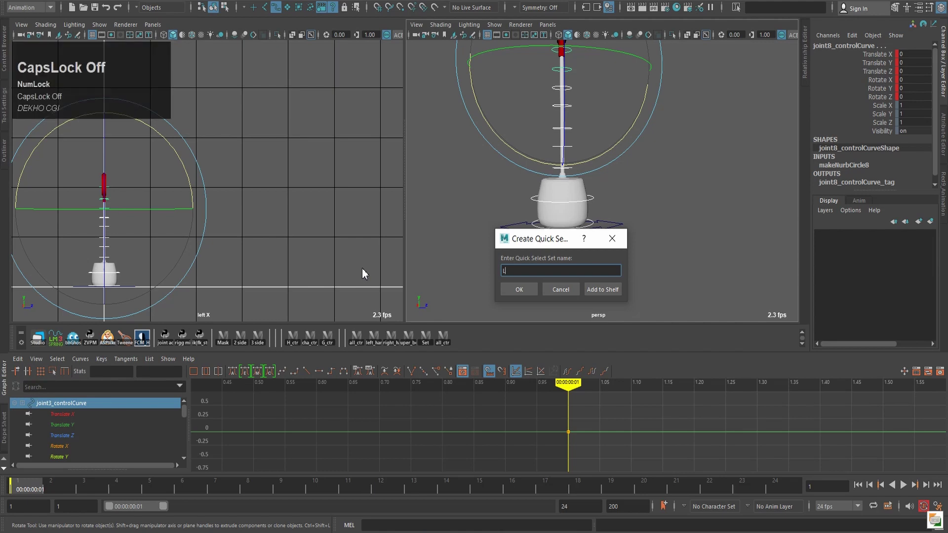
{"action": "key", "text": "shift+-"}
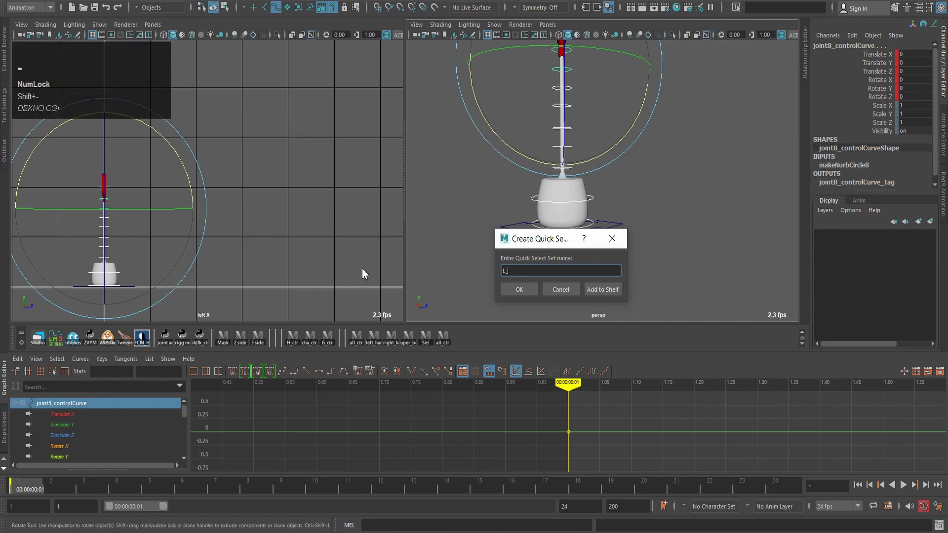
{"action": "type", "text": "ctr"}
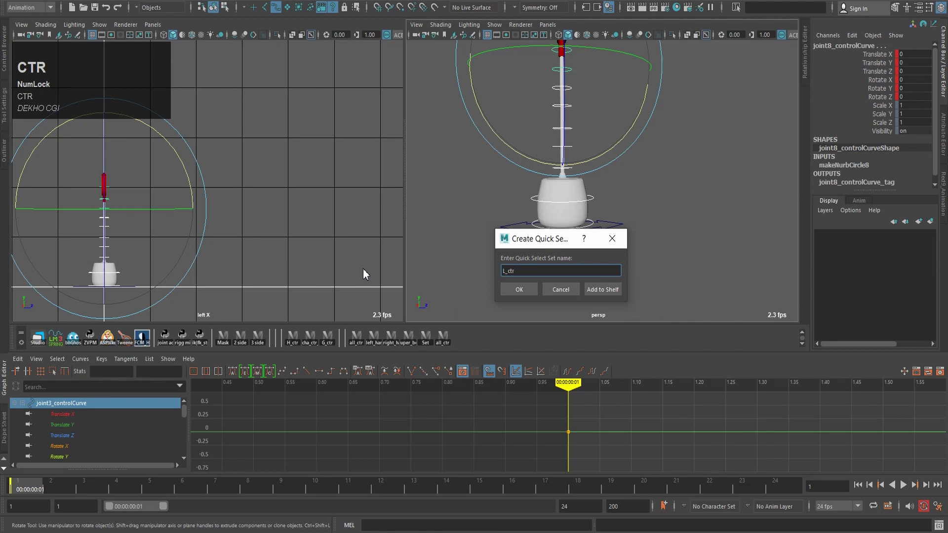
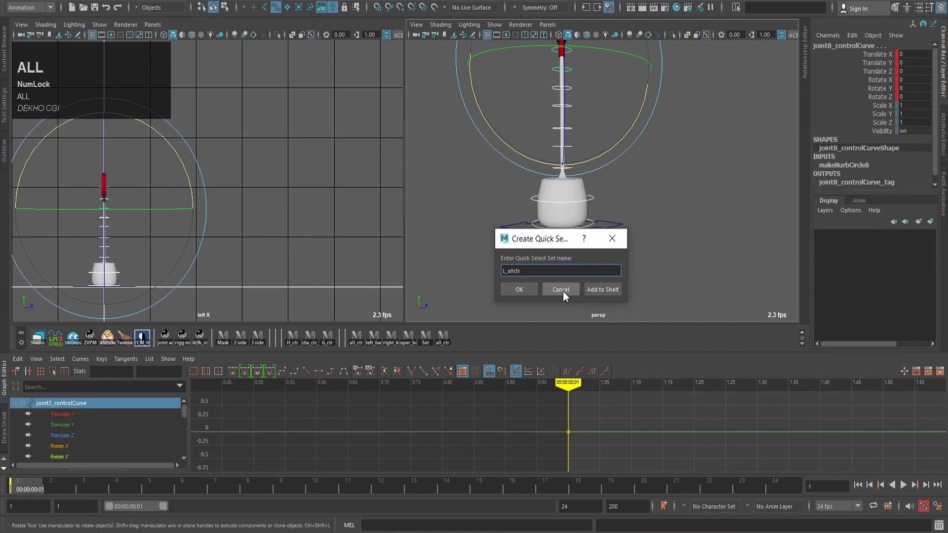
{"action": "key", "text": "shift+-"}
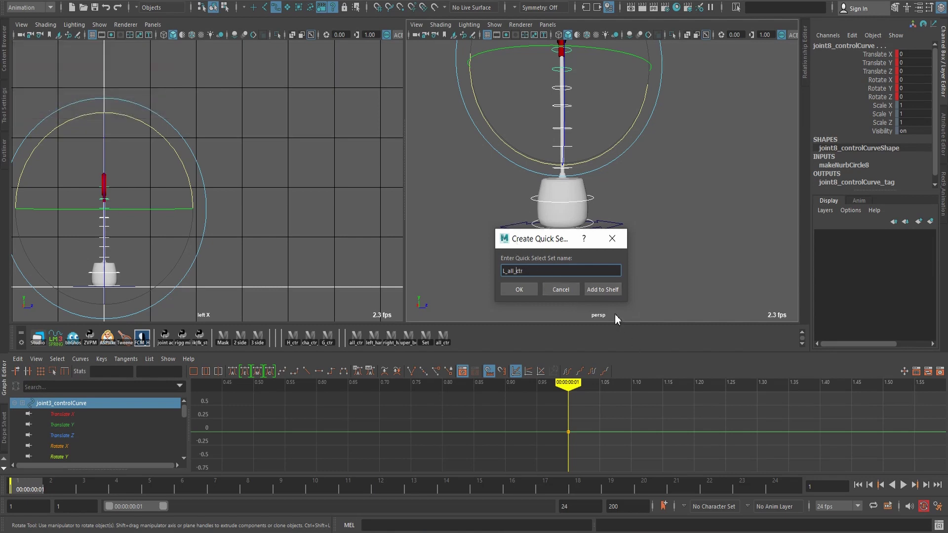
{"action": "left_click", "coordinate": [620, 289]}
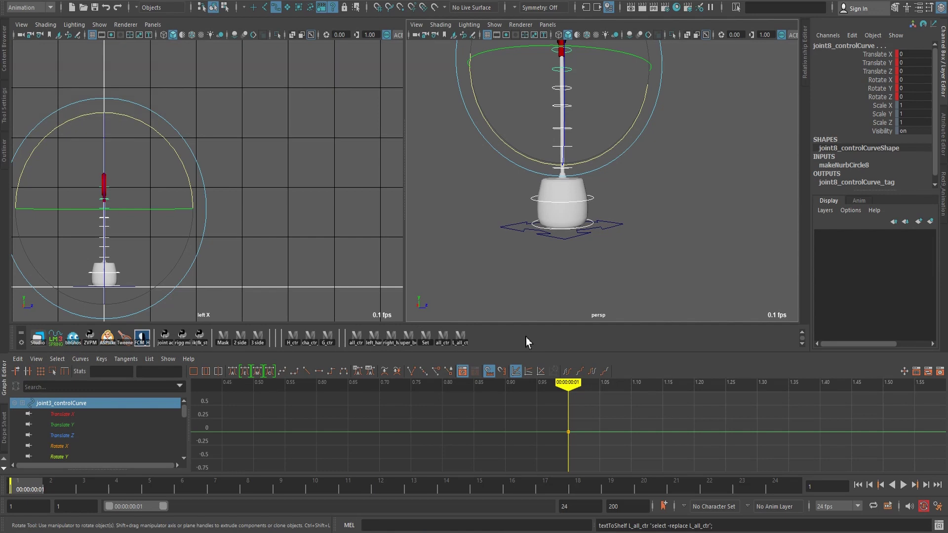
{"action": "key", "text": "space"}
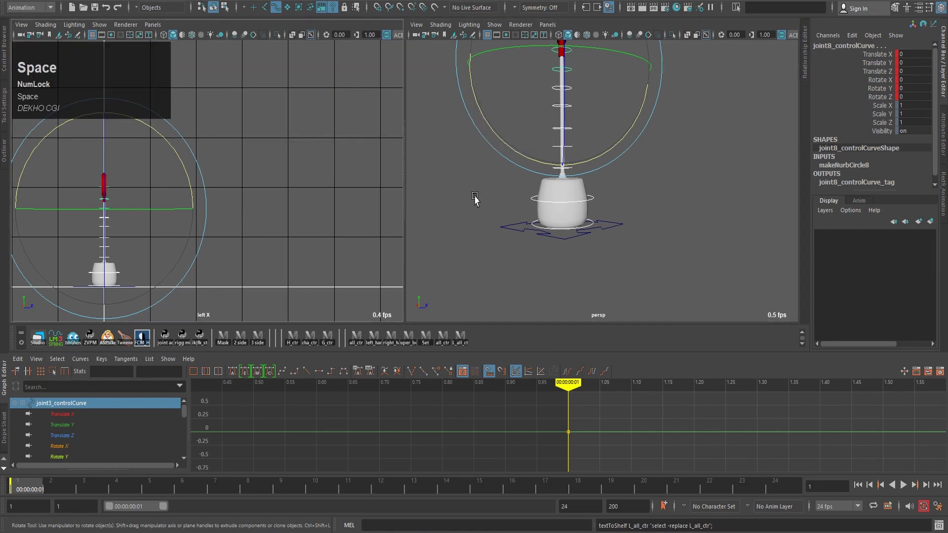
{"action": "key", "text": "space"}
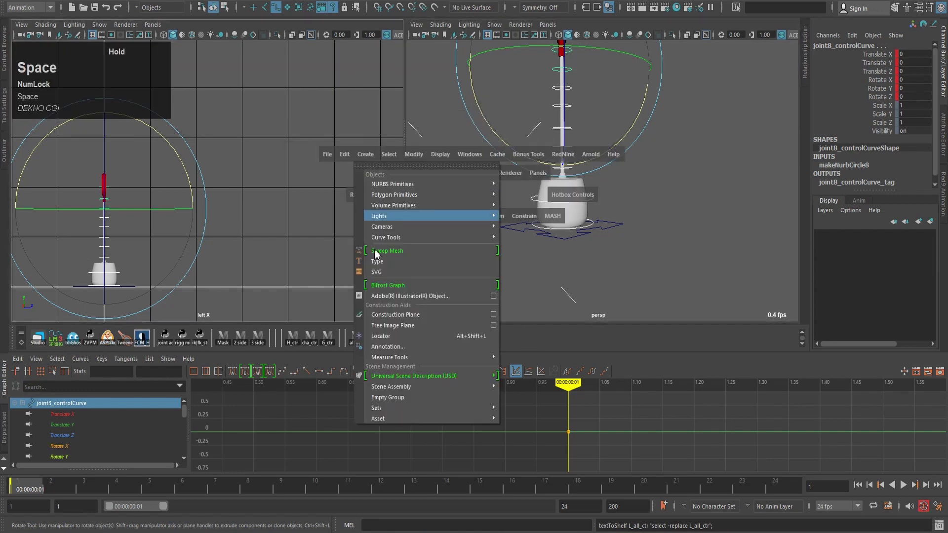
{"action": "key", "text": "space"}
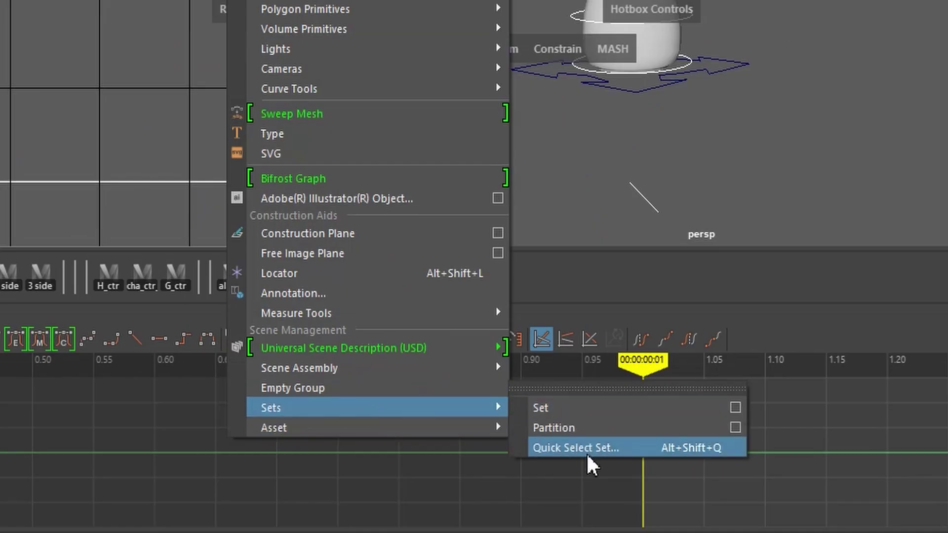
{"action": "key", "text": "space"}
{"action": "key", "text": "space"}
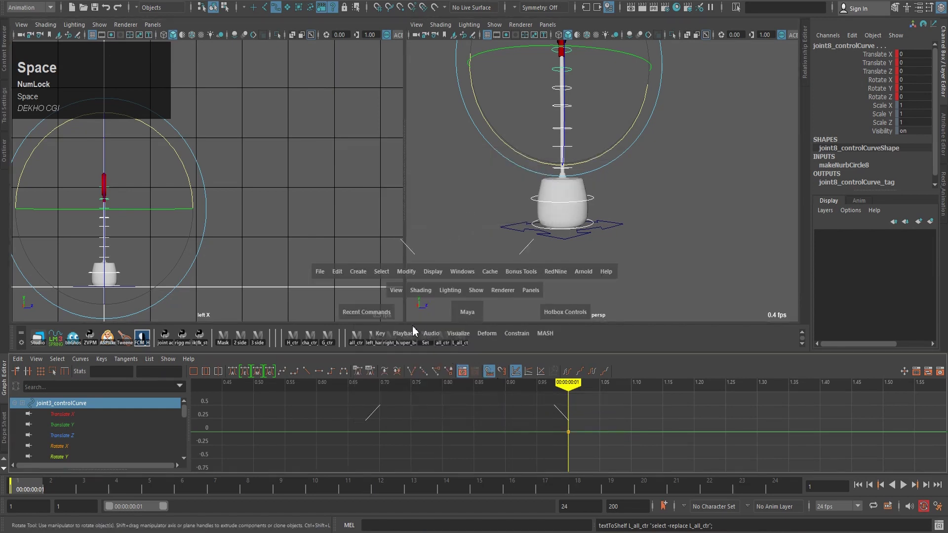
{"action": "left_click", "coordinate": [297, 262]}
{"action": "key", "text": "space"}
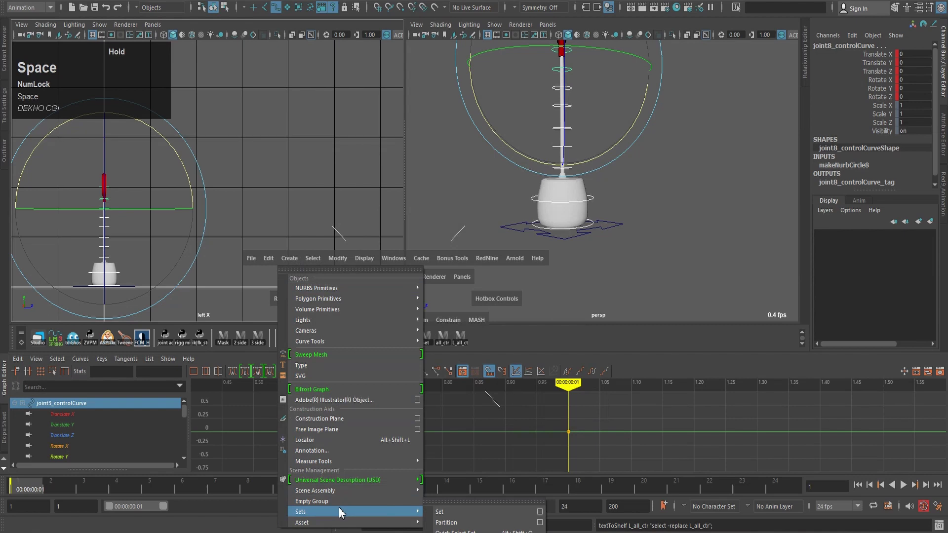
{"action": "key", "text": "space"}
{"action": "left_click_drag", "start_coordinate": [306, 191], "coordinate": [413, 178]}
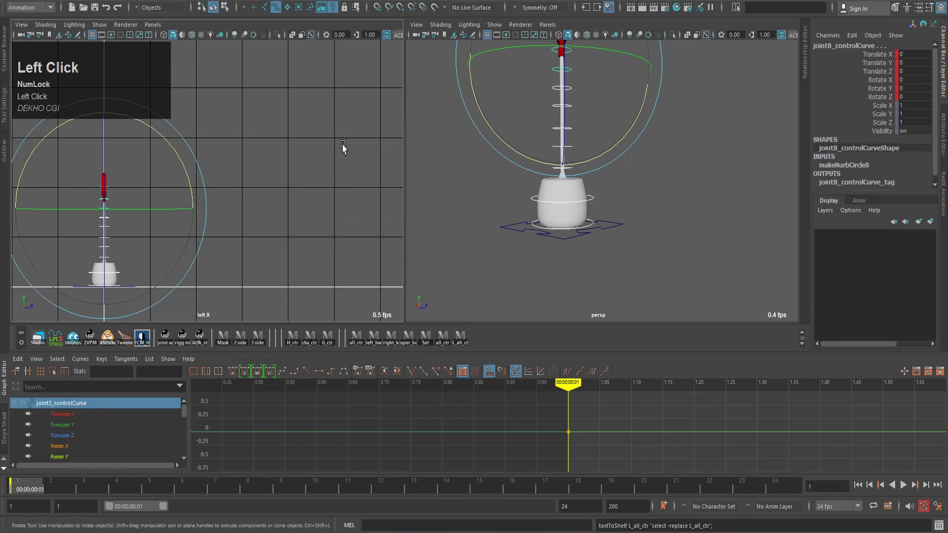
{"action": "left_click_drag", "start_coordinate": [175, 153], "coordinate": [177, 158]}
{"action": "key", "text": "ctrl+z"}
{"action": "left_click", "coordinate": [547, 236]}
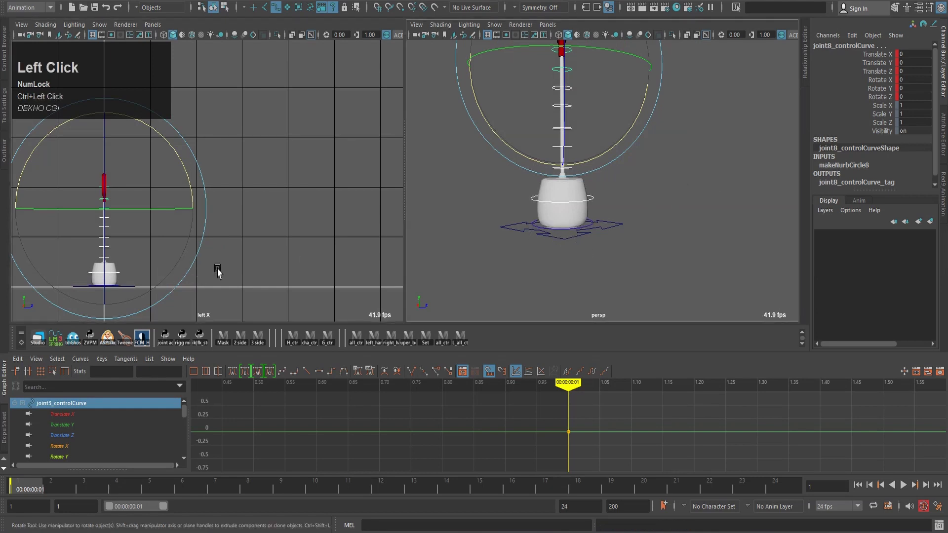
{"action": "left_click_drag", "start_coordinate": [524, 197], "coordinate": [292, 177]}
{"action": "scroll", "scroll_direction": "down", "scroll_amount": 3}
{"action": "middle_click", "coordinate": [661, 133]}
{"action": "left_click_drag", "start_coordinate": [715, 174], "coordinate": [251, 127]}
{"action": "scroll", "scroll_direction": "up", "scroll_amount": 3}
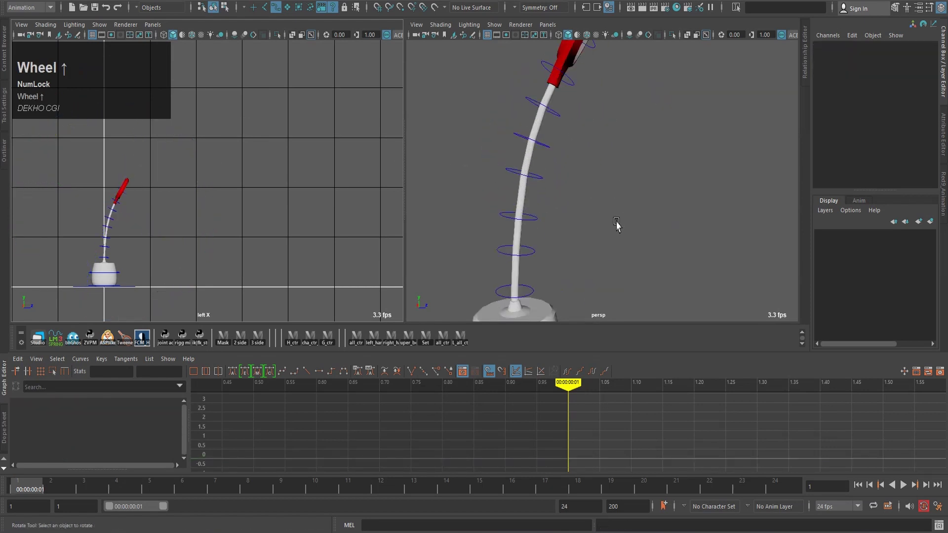
{"action": "middle_click", "coordinate": [579, 227]}
{"action": "left_click_drag", "start_coordinate": [544, 251], "coordinate": [221, 202]}
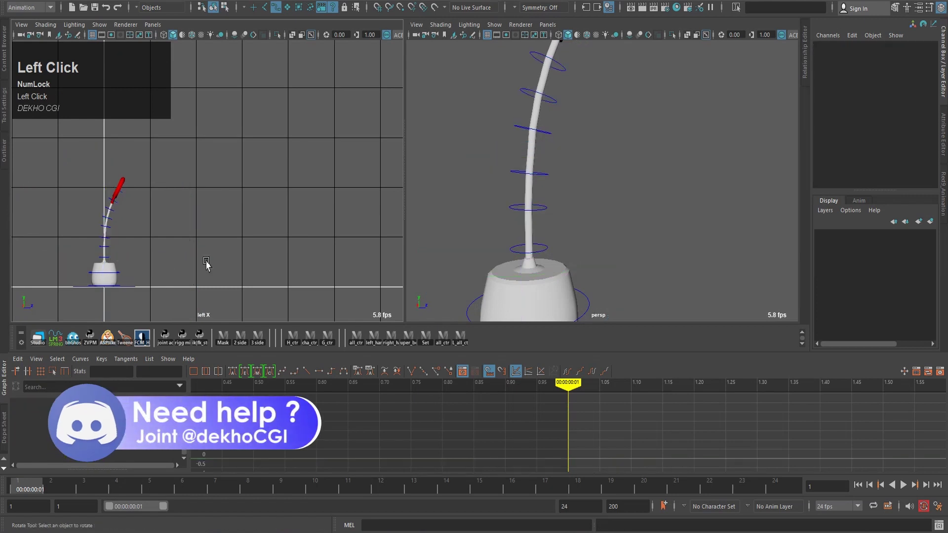
{"action": "middle_click", "coordinate": [235, 268]}
{"action": "scroll", "scroll_direction": "up", "scroll_amount": 3}
{"action": "middle_click", "coordinate": [148, 231]}
{"action": "scroll", "scroll_direction": "down", "scroll_amount": 3}
{"action": "left_click_drag", "start_coordinate": [115, 181], "coordinate": [268, 221]}
{"action": "scroll", "scroll_direction": "down", "scroll_amount": 3}
{"action": "middle_click", "coordinate": [255, 252]}
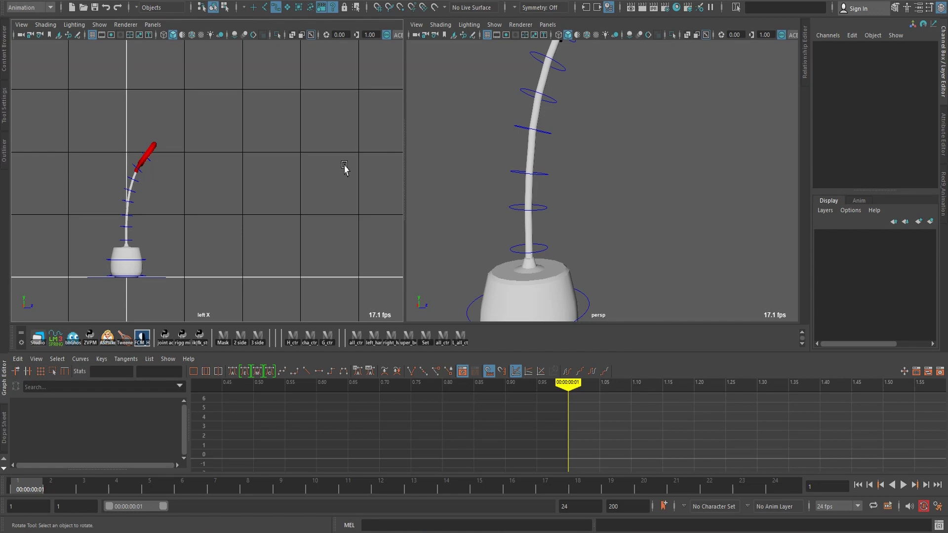
{"action": "scroll", "scroll_direction": "down", "scroll_amount": 3}
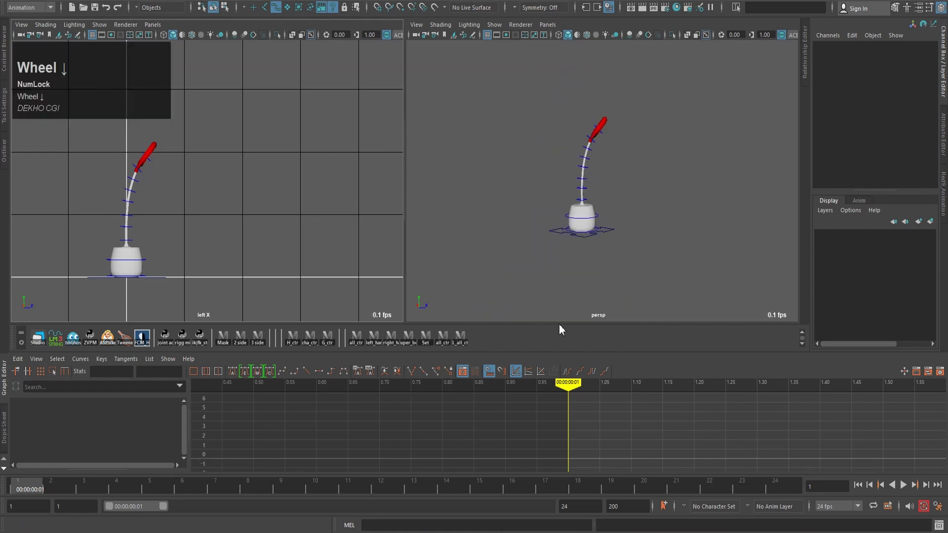
Select all lamp controls via the all_ctr shelf button, key them at frame 1, then deselect.
{"action": "left_click", "coordinate": [467, 345]}
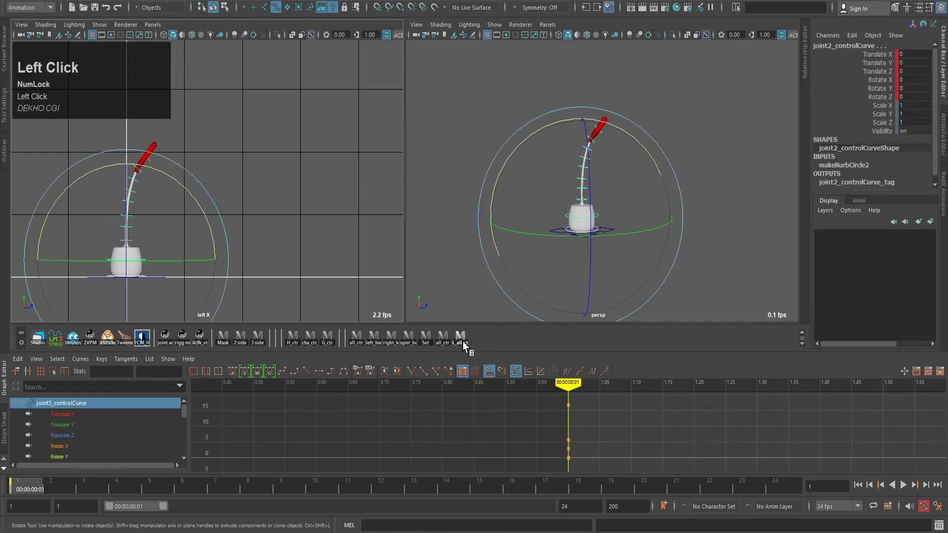
{"action": "key", "text": "s"}
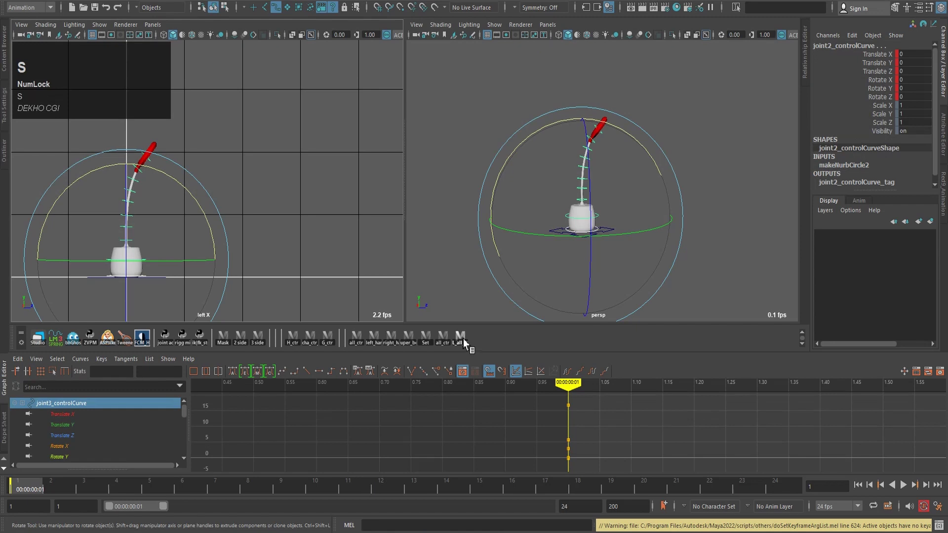
{"action": "left_click", "coordinate": [363, 185]}
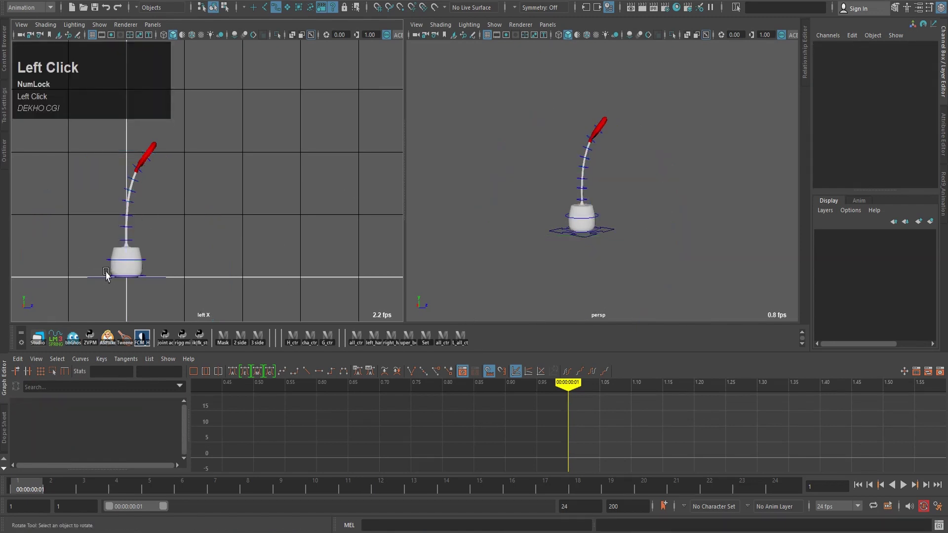
{"action": "scroll", "scroll_direction": "up", "scroll_amount": 3}
{"action": "middle_click", "coordinate": [135, 298]}
{"action": "scroll", "scroll_direction": "up", "scroll_amount": 3}
{"action": "middle_click", "coordinate": [199, 262]}
{"action": "scroll", "scroll_direction": "down", "scroll_amount": 3}
{"action": "middle_click", "coordinate": [225, 254]}
{"action": "scroll", "scroll_direction": "up", "scroll_amount": 3}
Select master_ctr with the Move tool active and jump to frame 14 on the Time Slider.
{"action": "left_click", "coordinate": [146, 261]}
{"action": "scroll", "scroll_direction": "down", "scroll_amount": 3}
{"action": "middle_click", "coordinate": [346, 200]}
{"action": "scroll", "scroll_direction": "down", "scroll_amount": 3}
{"action": "middle_click", "coordinate": [320, 267]}
{"action": "scroll", "scroll_direction": "down", "scroll_amount": 3}
{"action": "left_click_drag", "start_coordinate": [351, 240], "coordinate": [315, 219]}
{"action": "key", "text": "w"}
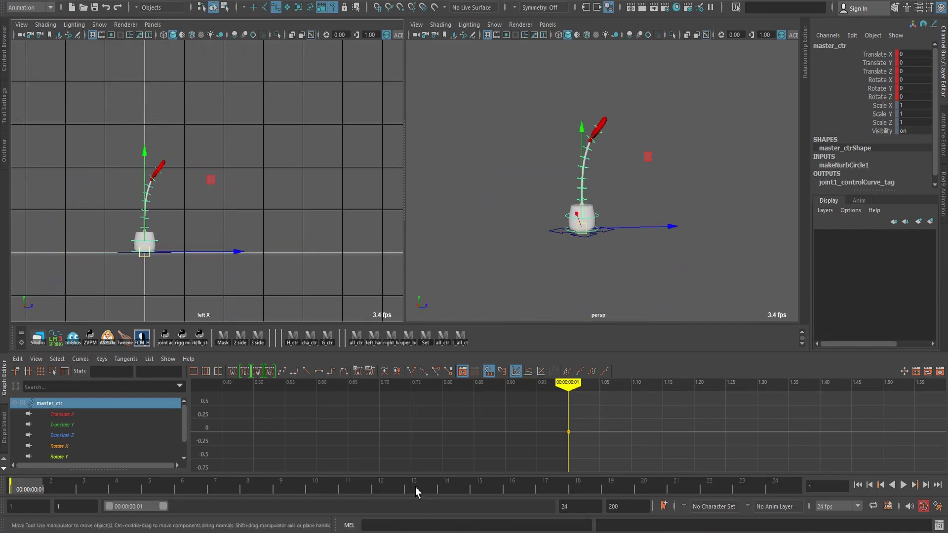
{"action": "left_click", "coordinate": [464, 491]}
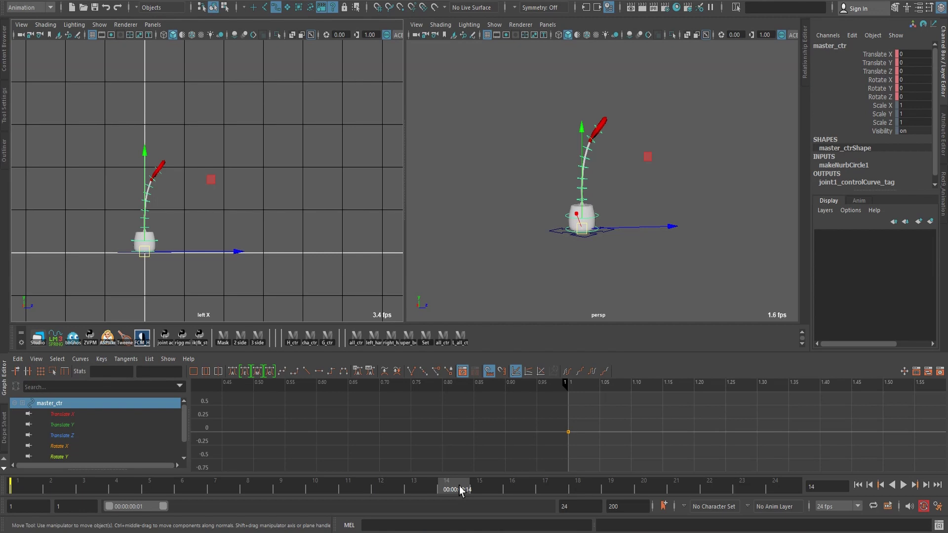
Push master_ctr forward along Z and scrub the frames to check the travel.
{"action": "left_click_drag", "start_coordinate": [240, 260], "coordinate": [35, 496]}
{"action": "left_click", "coordinate": [34, 495]}
{"action": "type", "text": ",.,.,.,."}
{"action": "type", "text": ".,..,.,.,..,"}
{"action": "type", "text": "."}
Raise master_ctr in Y, key the new position, and select all controls with curves framed.
{"action": "left_click_drag", "start_coordinate": [254, 490], "coordinate": [259, 110]}
{"action": "key", "text": ","}
{"action": "type", "text": ",.."}
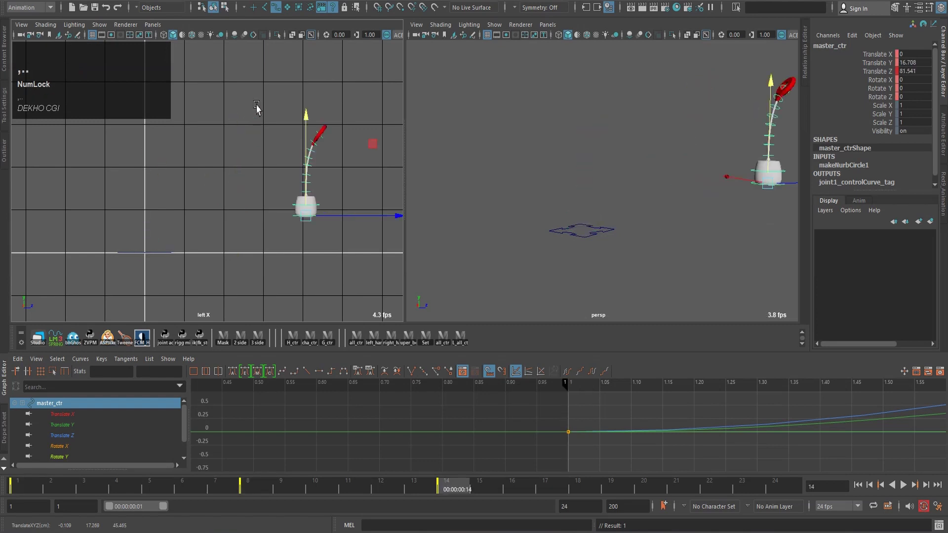
{"action": "type", "text": ",.,.,.,.,.,."}
{"action": "left_click", "coordinate": [466, 344]}
{"action": "left_click", "coordinate": [262, 485]}
Delete the frame 8 key, key all controls at frame 14, and reselect master_ctr.
{"action": "right_click", "coordinate": [262, 486]}
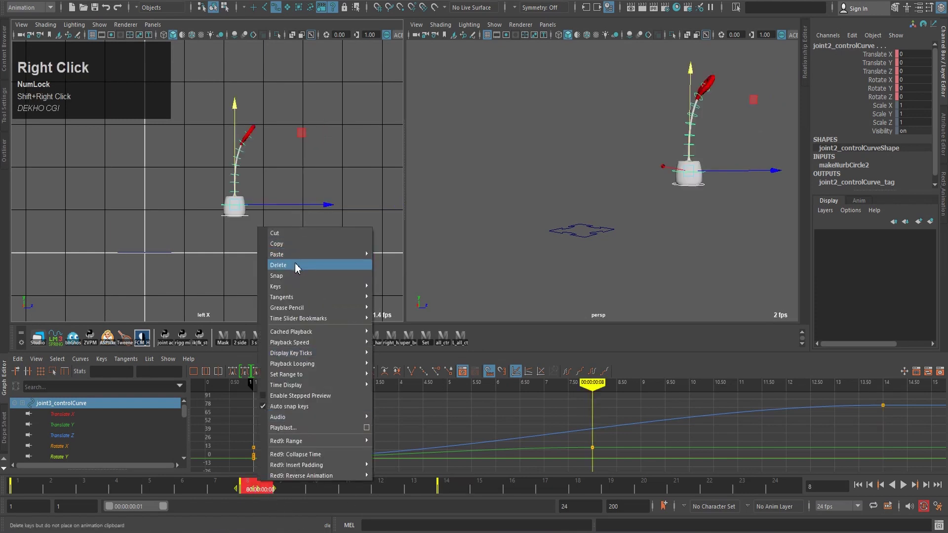
{"action": "left_click", "coordinate": [299, 267]}
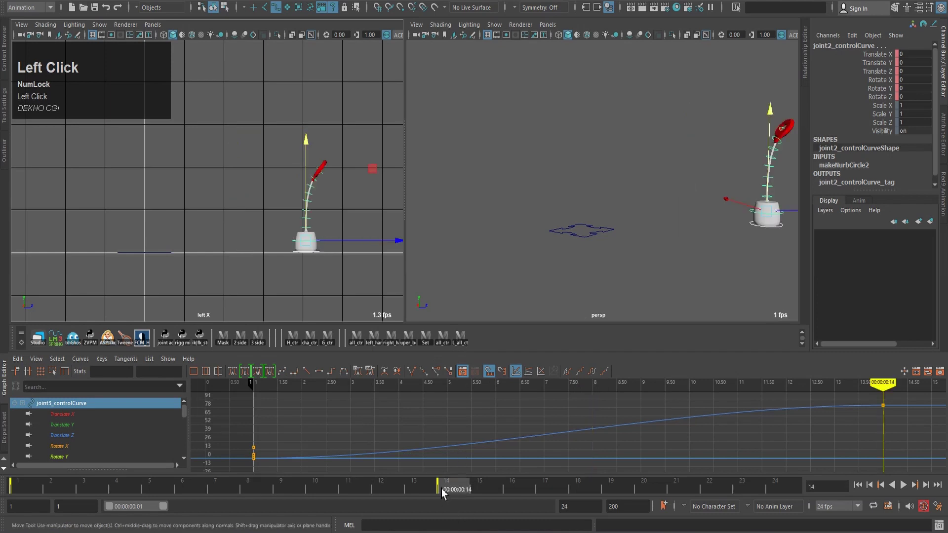
{"action": "key", "text": "s"}
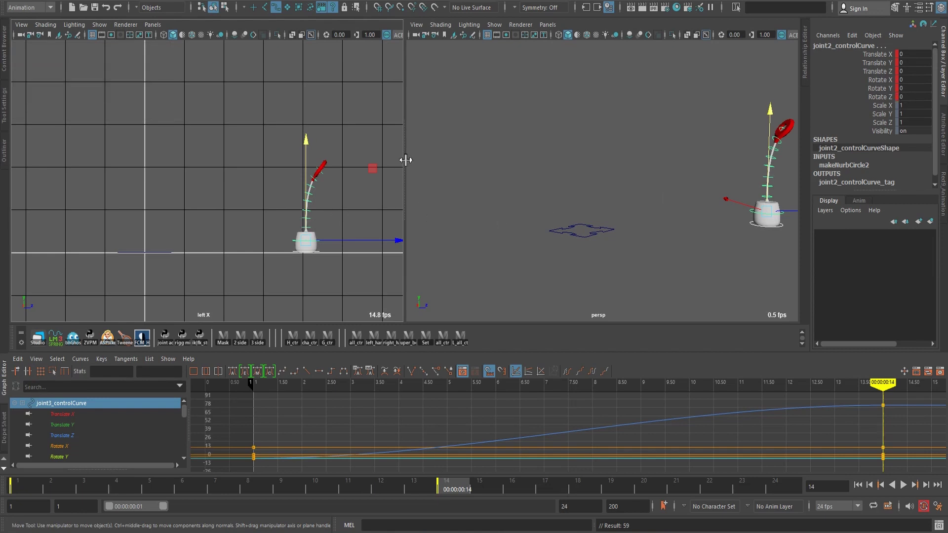
{"action": "left_click_drag", "start_coordinate": [668, 238], "coordinate": [667, 253]}
{"action": "left_click_drag", "start_coordinate": [667, 253], "coordinate": [577, 264]}
{"action": "middle_click", "coordinate": [577, 264]}
{"action": "scroll", "scroll_direction": "down", "scroll_amount": 3}
{"action": "left_click", "coordinate": [632, 269]}
{"action": "scroll", "scroll_direction": "up", "scroll_amount": 3}
{"action": "middle_click", "coordinate": [661, 249]}
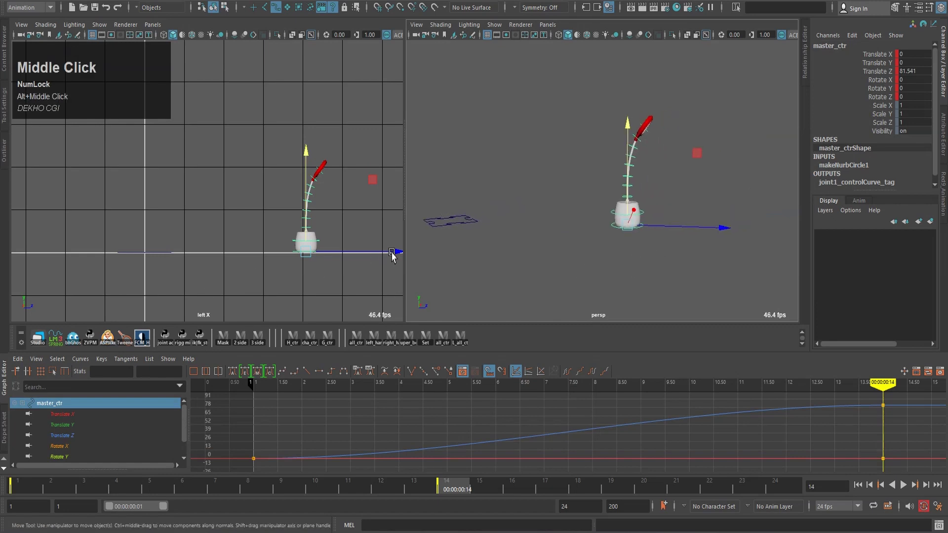
Try lifting master_ctr higher, scrub the hop, then undo the change.
{"action": "left_click_drag", "start_coordinate": [362, 260], "coordinate": [220, 172]}
{"action": "key", "text": "z"}
{"action": "left_click_drag", "start_coordinate": [228, 168], "coordinate": [225, 124]}
{"action": "key", "text": ","}
{"action": "type", "text": ",..,,..,.,.,.,.,.,.,.,.,.,"}
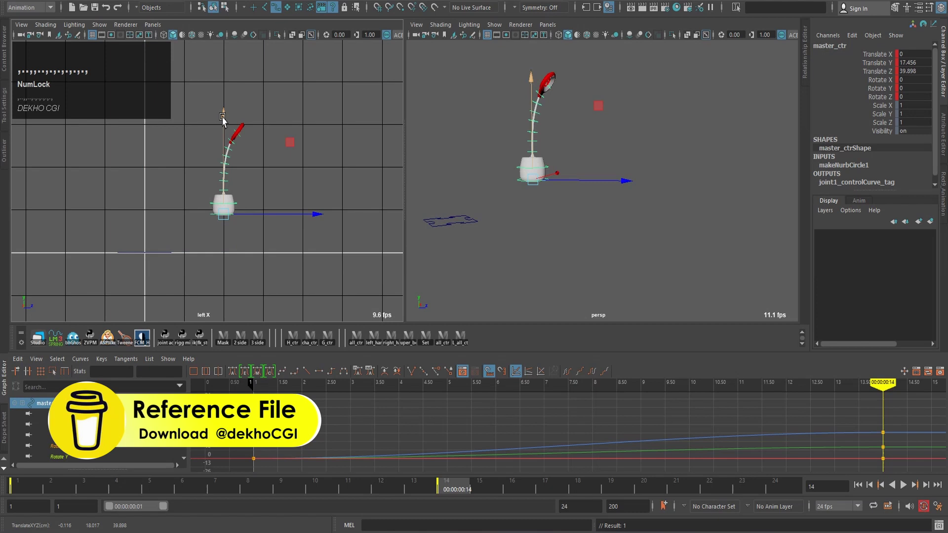
{"action": "key", "text": "ctrl+z"}
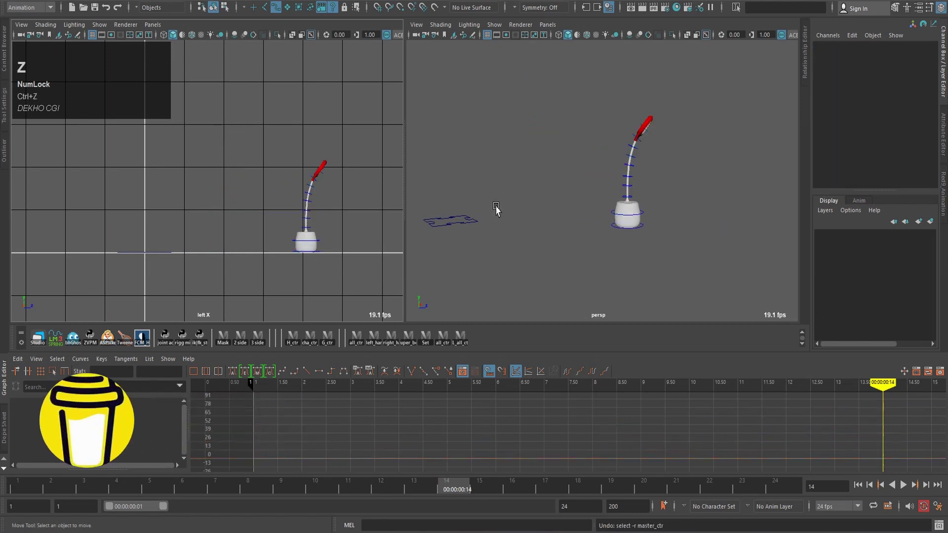
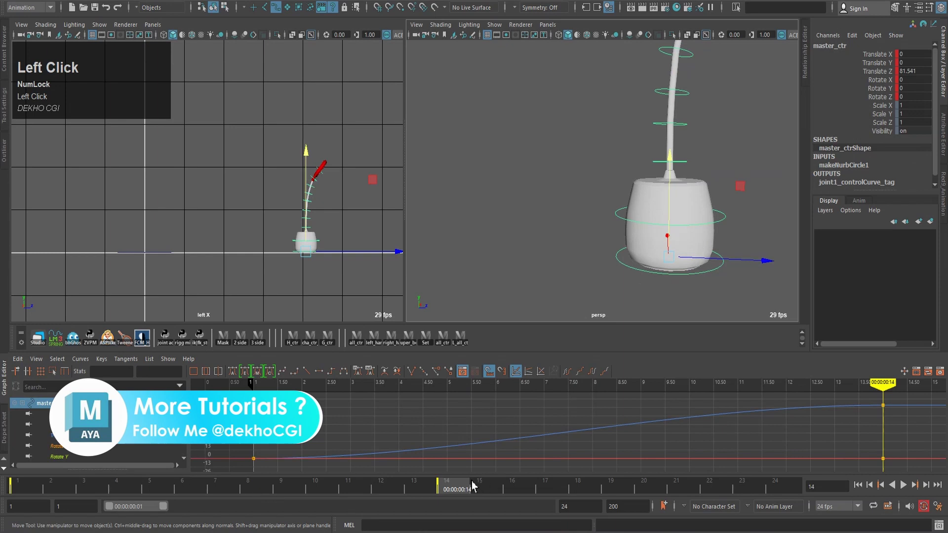
At frame 8 raise master_ctr to the hop's peak and key the pose, scrubbing to check.
{"action": "left_click_drag", "start_coordinate": [463, 492], "coordinate": [286, 483]}
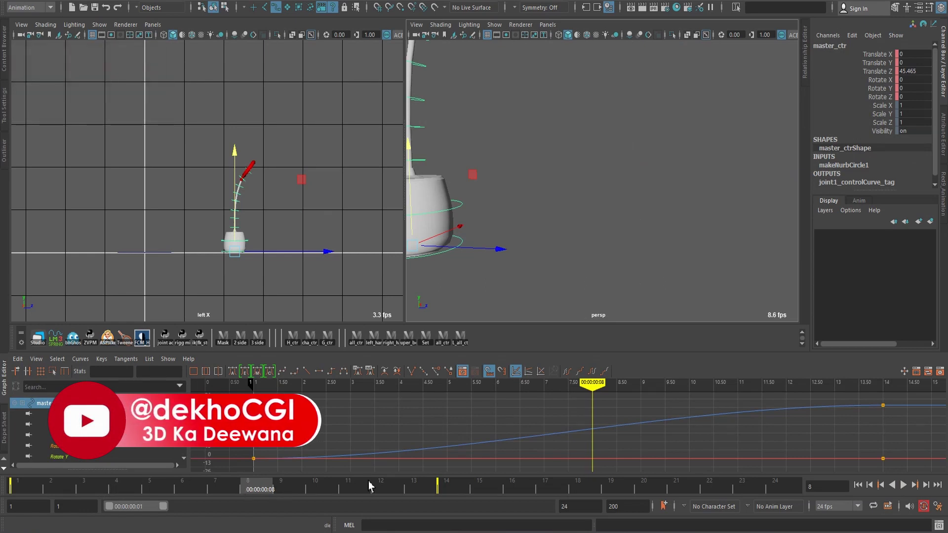
{"action": "left_click_drag", "start_coordinate": [263, 495], "coordinate": [247, 187]}
{"action": "left_click_drag", "start_coordinate": [233, 164], "coordinate": [235, 131]}
{"action": "type", "text": ",..,,,..,.,,.,.,,.,,..,,.,.,.,.,,"}
{"action": "type", "text": ",,........"}
{"action": "key", "text": "."}
{"action": "type", "text": "...."}
{"action": "type", "text": ",,,"}
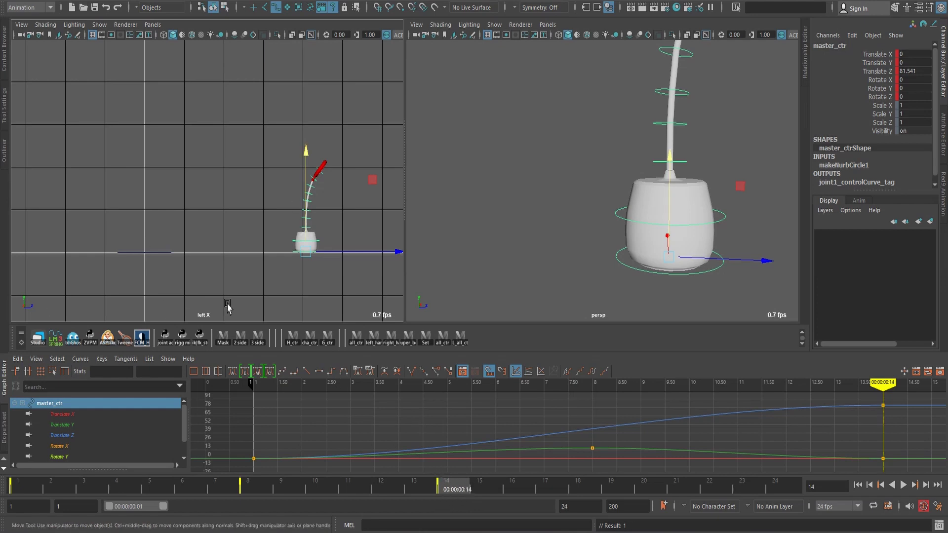
At frame 4 select all controls via all_ctr and key them, then scrub the hop.
{"action": "left_click_drag", "start_coordinate": [99, 497], "coordinate": [26, 486]}
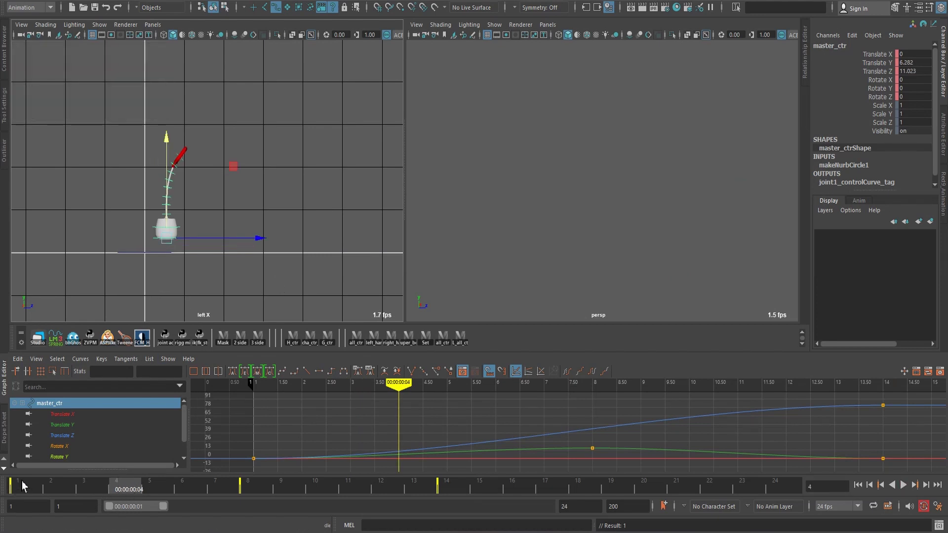
{"action": "key", "text": "s"}
{"action": "type", "text": "sss"}
{"action": "left_click", "coordinate": [471, 344]}
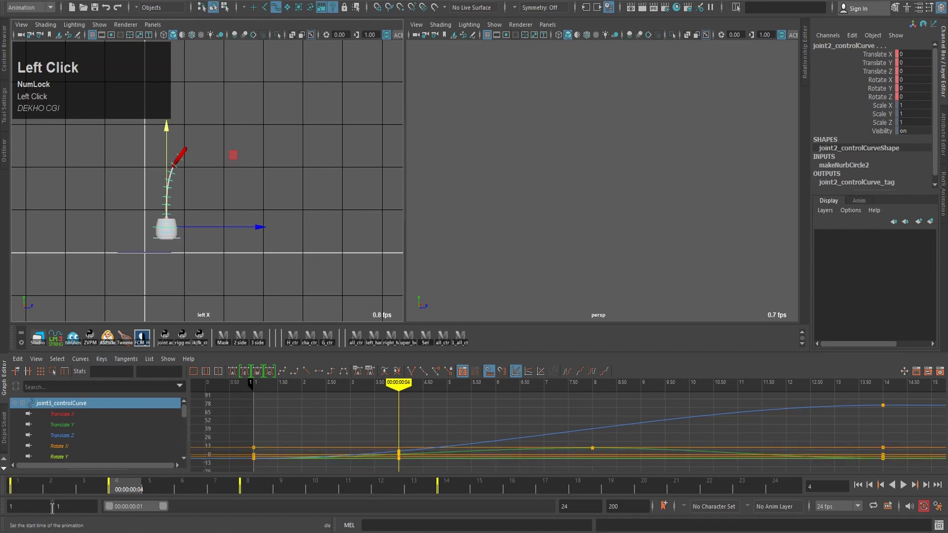
{"action": "left_click_drag", "start_coordinate": [28, 493], "coordinate": [136, 497]}
{"action": "type", "text": "sssss,,,."}
{"action": "type", "text": ",,,...,,..,.,.,."}
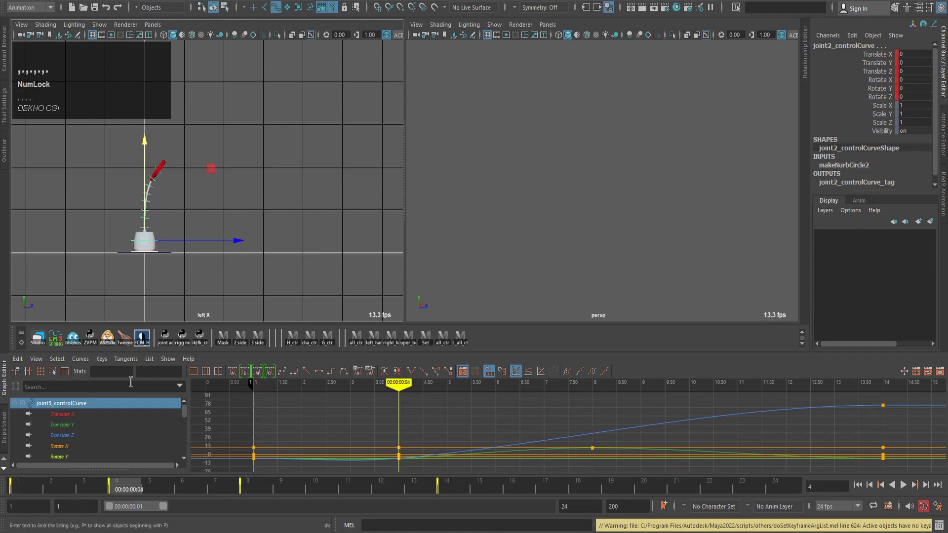
With the Rotate tool, bend the lower stalk controls backward at frame 4.
{"action": "scroll", "scroll_direction": "down", "scroll_amount": 3}
{"action": "middle_click", "coordinate": [564, 200]}
{"action": "scroll", "scroll_direction": "up", "scroll_amount": 3}
{"action": "middle_click", "coordinate": [624, 153]}
{"action": "middle_click", "coordinate": [632, 187]}
{"action": "left_click_drag", "start_coordinate": [679, 149], "coordinate": [261, 186]}
{"action": "key", "text": "e"}
{"action": "left_click_drag", "start_coordinate": [223, 131], "coordinate": [292, 145]}
{"action": "left_click", "coordinate": [292, 145]}
{"action": "middle_click", "coordinate": [578, 194]}
{"action": "scroll", "scroll_direction": "up", "scroll_amount": 3}
{"action": "left_click_drag", "start_coordinate": [588, 197], "coordinate": [703, 113]}
{"action": "scroll", "scroll_direction": "up", "scroll_amount": 3}
{"action": "middle_click", "coordinate": [624, 141]}
Curve the upper stalk control, key the bent pose, and scrub the result.
{"action": "left_click", "coordinate": [535, 182]}
{"action": "middle_click", "coordinate": [576, 127]}
{"action": "scroll", "scroll_direction": "down", "scroll_amount": 3}
{"action": "left_click_drag", "start_coordinate": [567, 110], "coordinate": [359, 188]}
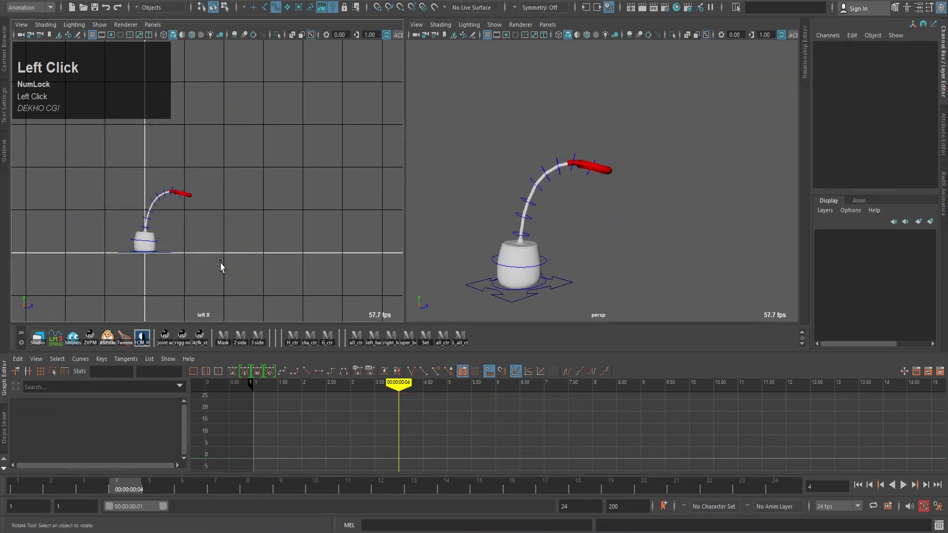
{"action": "key", "text": "z"}
{"action": "left_click", "coordinate": [237, 247]}
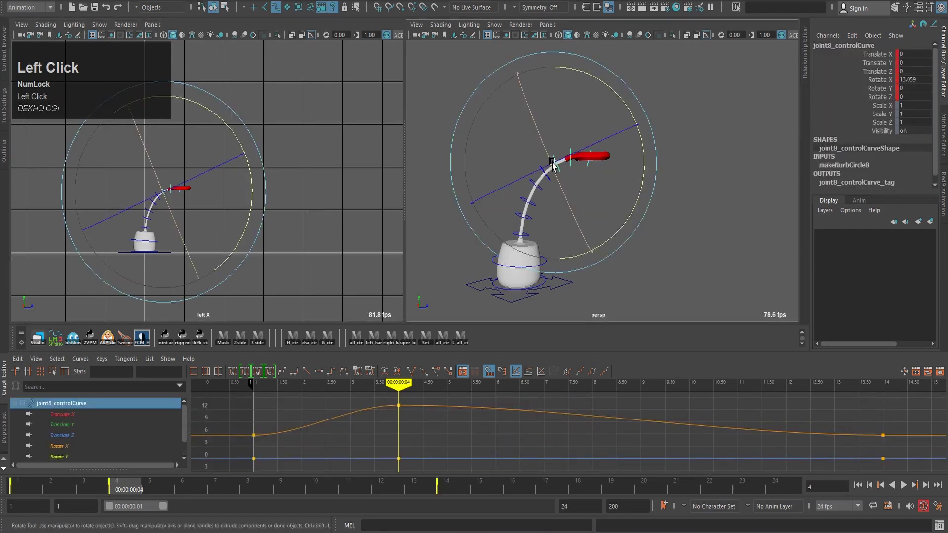
{"action": "type", "text": ",.,.,,;,.,.,.,.,.,.,.,.,..,..,.,.,.,.,."}
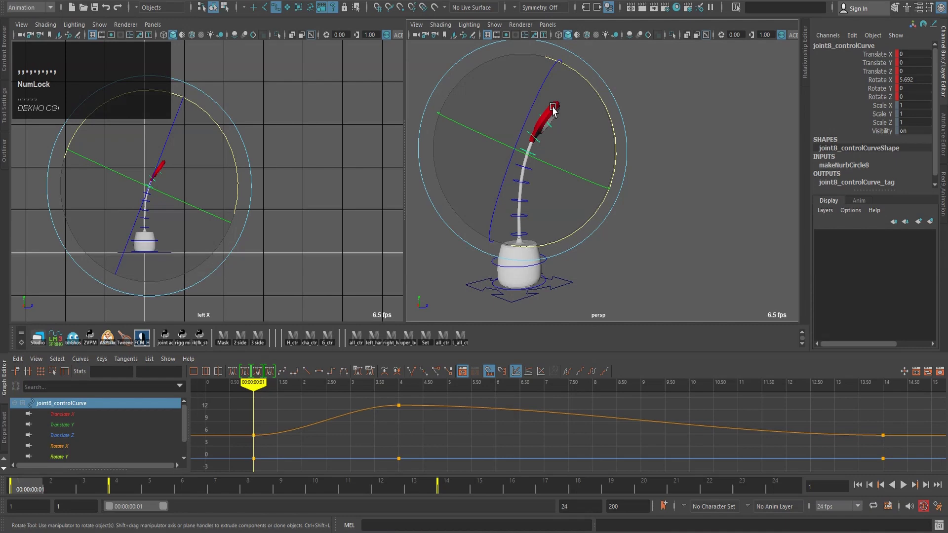
Back at frame 4, bend a lower stalk joint, key it, and scrub through the hop.
{"action": "left_click", "coordinate": [704, 205]}
{"action": "scroll", "scroll_direction": "down", "scroll_amount": 3}
{"action": "left_click_drag", "start_coordinate": [554, 89], "coordinate": [230, 177]}
{"action": "key", "text": "."}
{"action": "left_click", "coordinate": [255, 189]}
{"action": "type", "text": ",.,.,.,.,.,.,."}
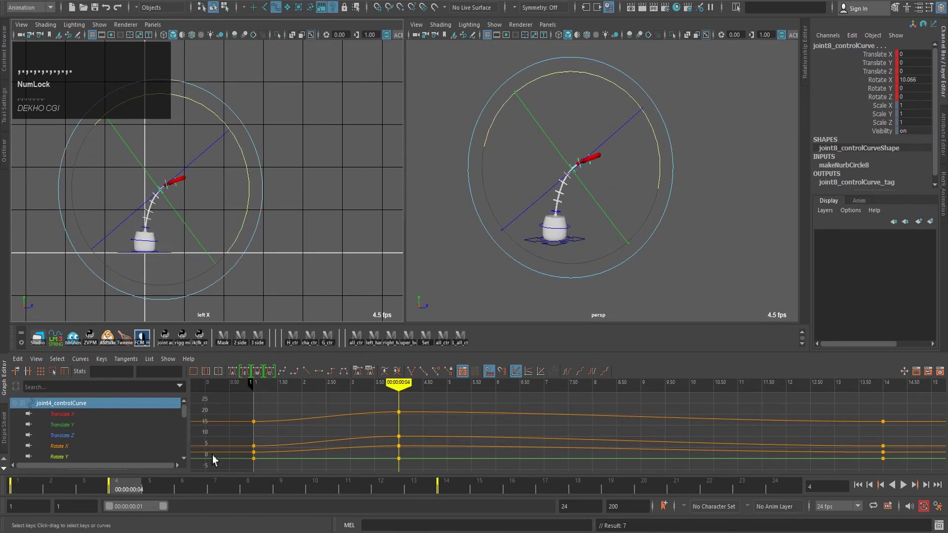
Select all controls via all_ctr and key them near frame 4, scrubbing to check.
{"action": "left_click", "coordinate": [34, 497]}
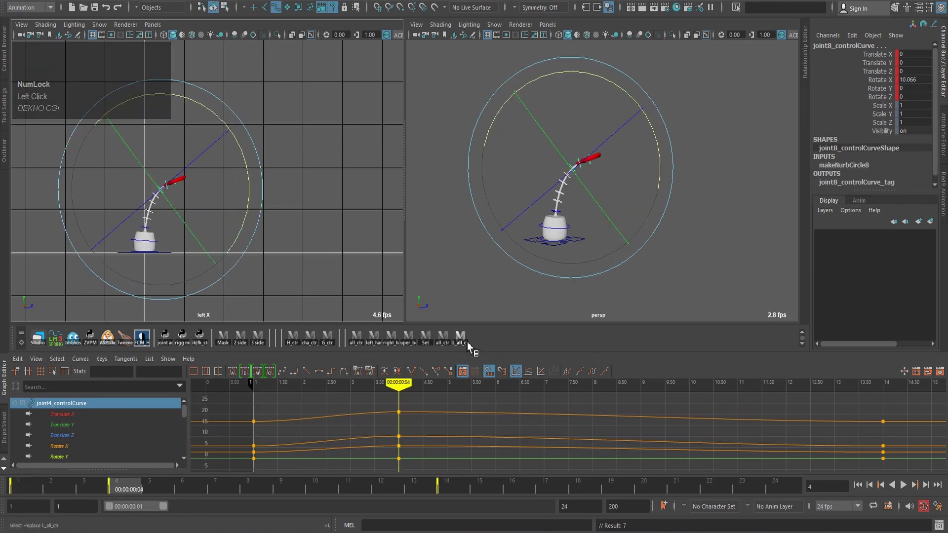
{"action": "left_click", "coordinate": [472, 347]}
{"action": "left_click_drag", "start_coordinate": [123, 489], "coordinate": [160, 490]}
{"action": "key", "text": "s"}
{"action": "type", "text": "ssss,.,,..,.,.,.,."}
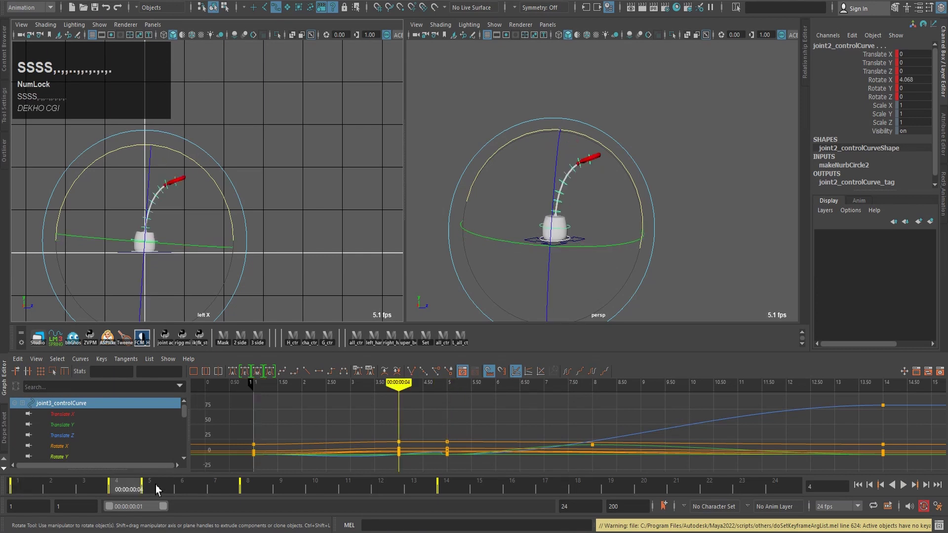
{"action": "type", "text": ",.,.,.,.,."}
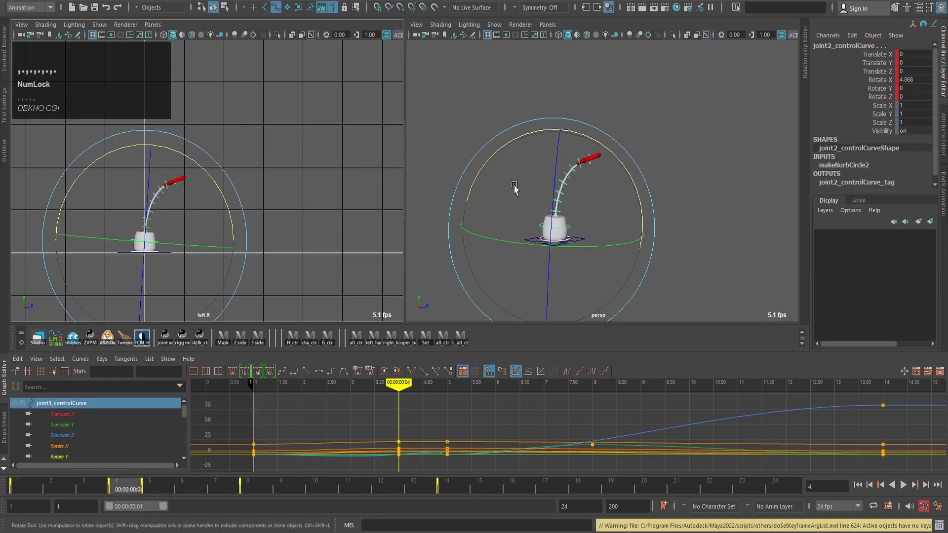
Bend the stalk back at frame 4, key the controls at frame 5, and play through the hop.
{"action": "left_click_drag", "start_coordinate": [683, 123], "coordinate": [238, 142]}
{"action": "type", "text": ",.,,.,.,.,.,.,.,.,.,.,."}
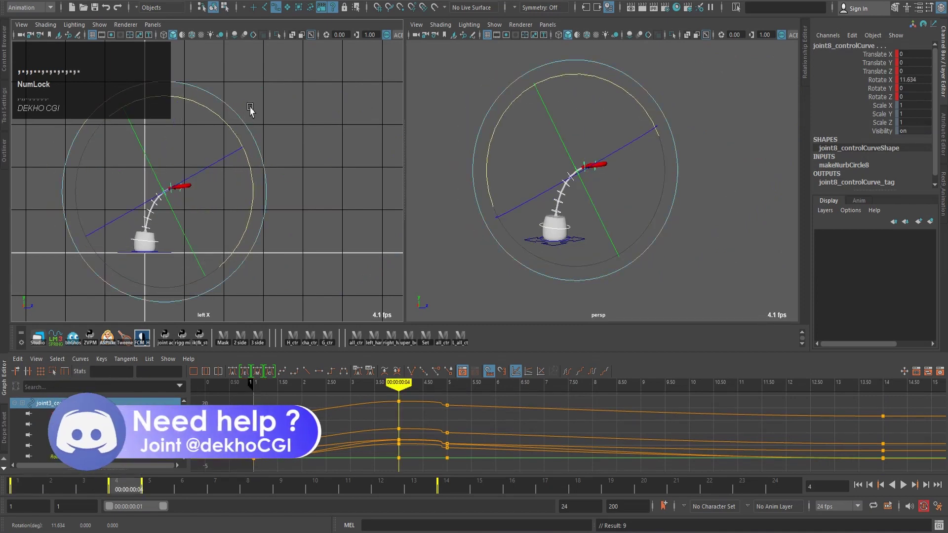
{"action": "type", "text": "."}
{"action": "type", "text": ","}
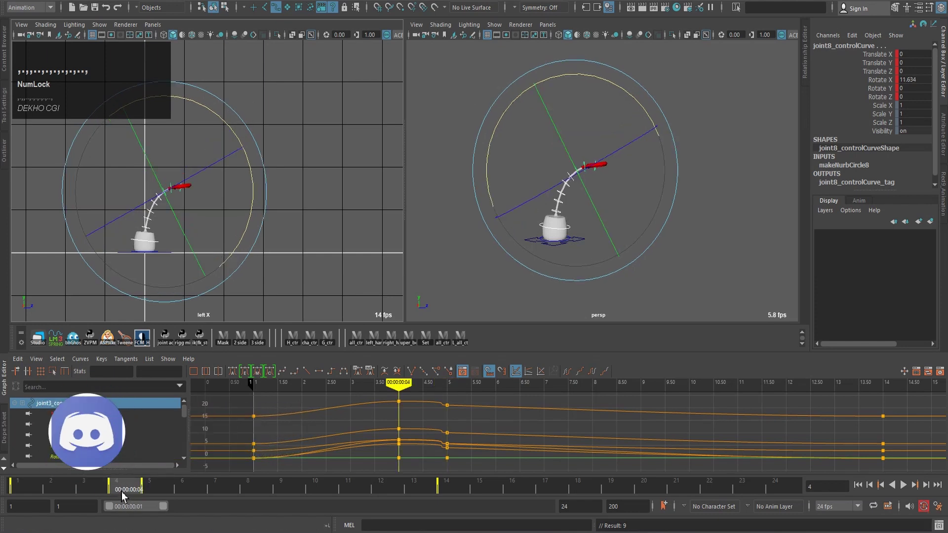
{"action": "left_click_drag", "start_coordinate": [125, 494], "coordinate": [175, 496]}
{"action": "key", "text": "s"}
{"action": "type", "text": "sssss"}
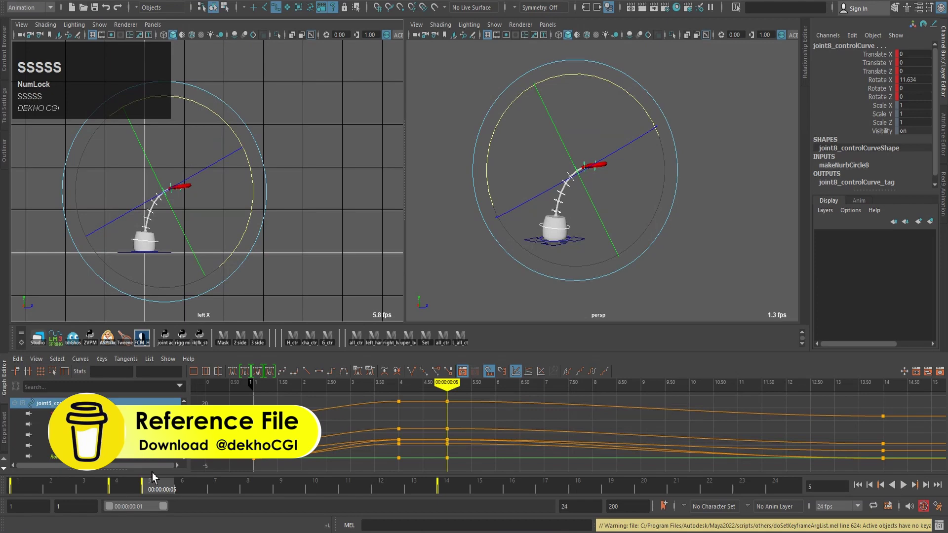
{"action": "type", "text": ",.,.,.,,.,."}
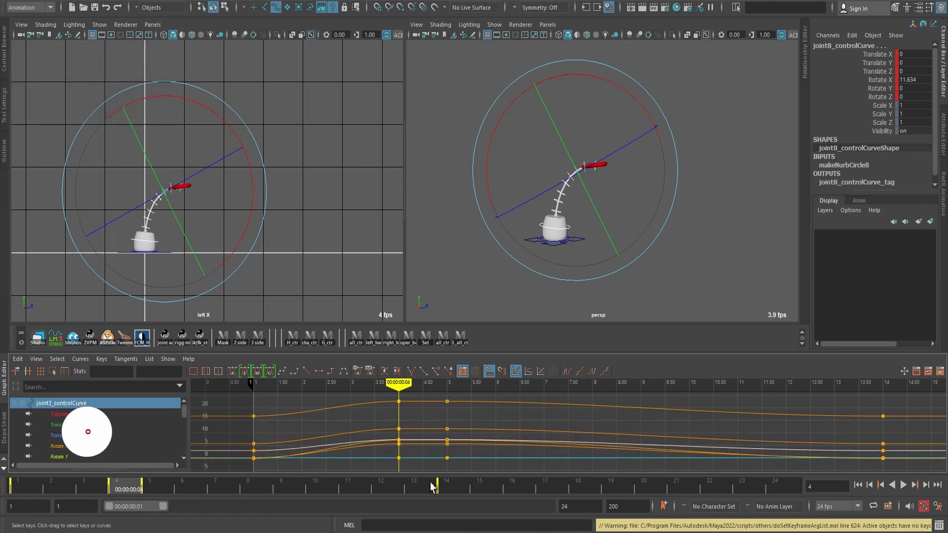
{"action": "left_click_drag", "start_coordinate": [144, 496], "coordinate": [728, 404]}
{"action": "scroll", "scroll_direction": "down", "scroll_amount": 3}
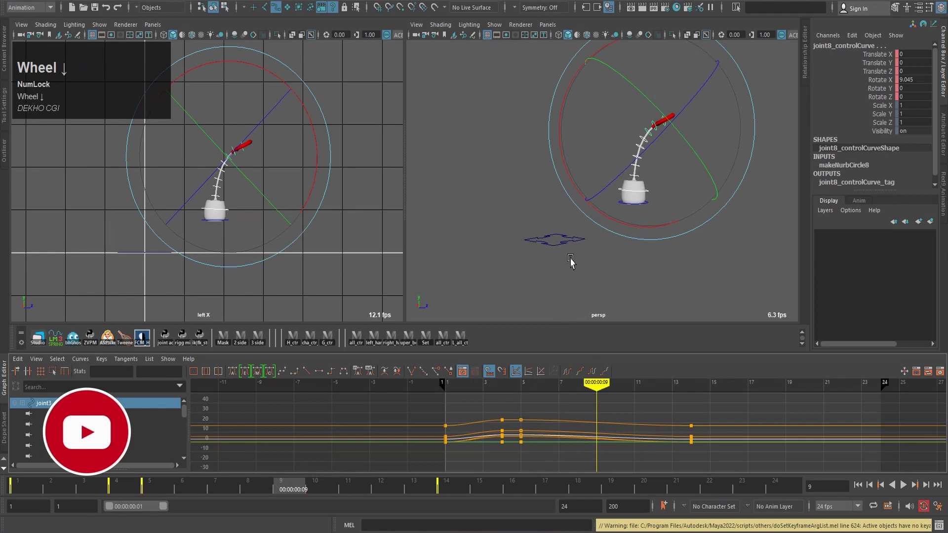
Key the selected stalk control chain with S around frames 7–9.
{"action": "left_click", "coordinate": [457, 213]}
{"action": "scroll", "scroll_direction": "down", "scroll_amount": 3}
{"action": "left_click_drag", "start_coordinate": [654, 154], "coordinate": [257, 490]}
{"action": "key", "text": "s"}
{"action": "type", "text": "sssssss"}
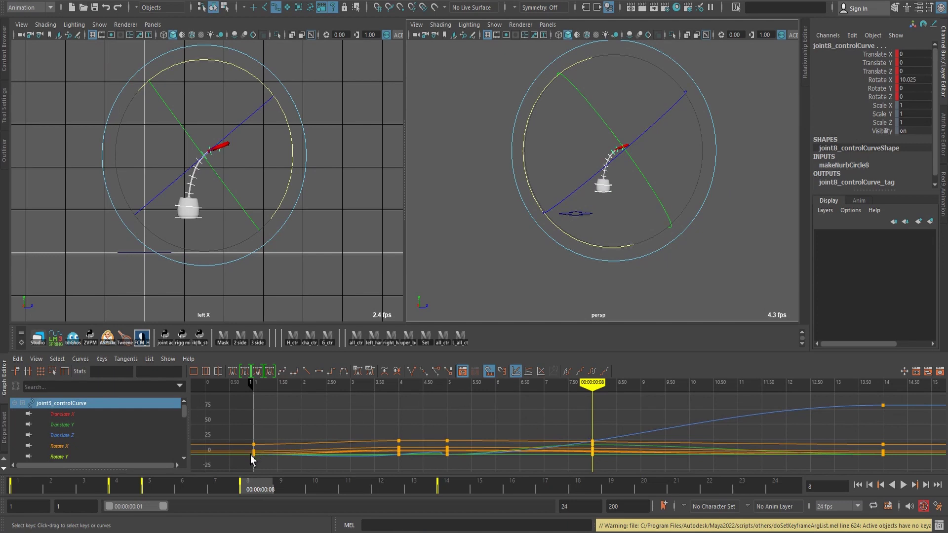
{"action": "type", "text": "SSSSSSS"}
{"action": "key", "text": "shift+Num_Lock"}
{"action": "left_click", "coordinate": [257, 488]}
{"action": "left_click_drag", "start_coordinate": [251, 492], "coordinate": [219, 495]}
{"action": "left_click", "coordinate": [220, 495]}
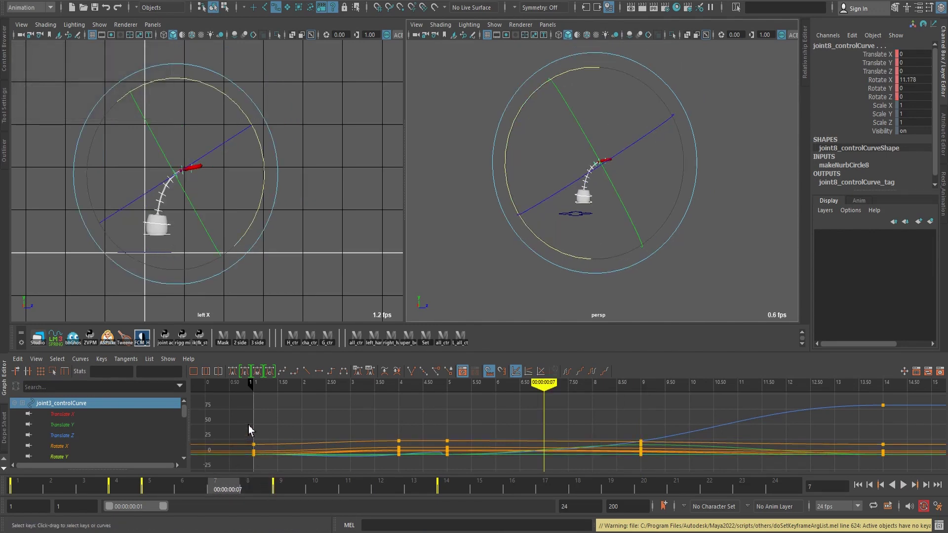
{"action": "left_click", "coordinate": [287, 491]}
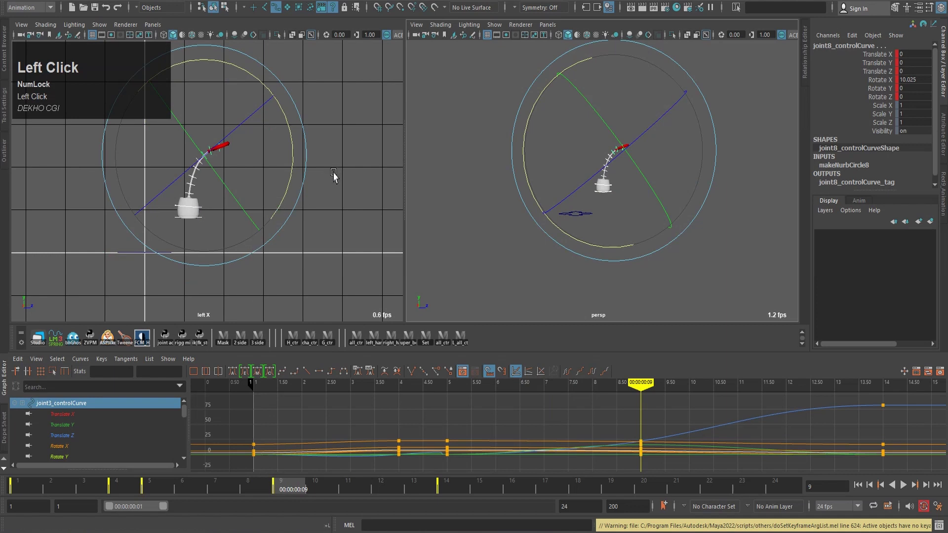
Re-pose the stalk's bend by rotating a stalk control and record a key for it.
{"action": "key", "text": "q"}
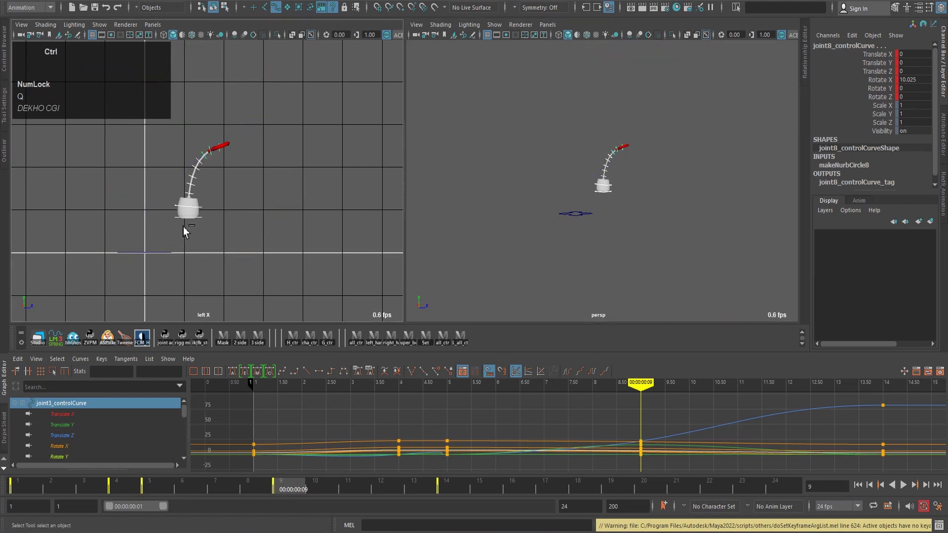
{"action": "left_click_drag", "start_coordinate": [181, 218], "coordinate": [210, 224]}
{"action": "key", "text": "e"}
{"action": "double_click", "coordinate": [283, 128]}
{"action": "key", "text": "z"}
{"action": "left_click", "coordinate": [298, 135]}
{"action": "key", "text": "z"}
{"action": "left_click_drag", "start_coordinate": [293, 133], "coordinate": [289, 122]}
{"action": "key", "text": ","}
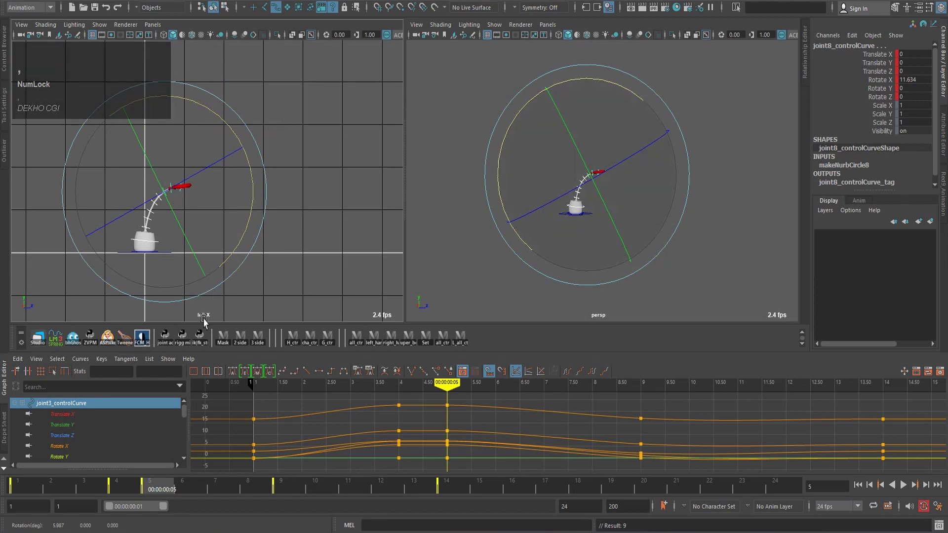
{"action": "left_click_drag", "start_coordinate": [227, 493], "coordinate": [343, 189]}
{"action": "scroll", "scroll_direction": "up", "scroll_amount": 3}
{"action": "middle_click", "coordinate": [113, 231]}
{"action": "scroll", "scroll_direction": "up", "scroll_amount": 3}
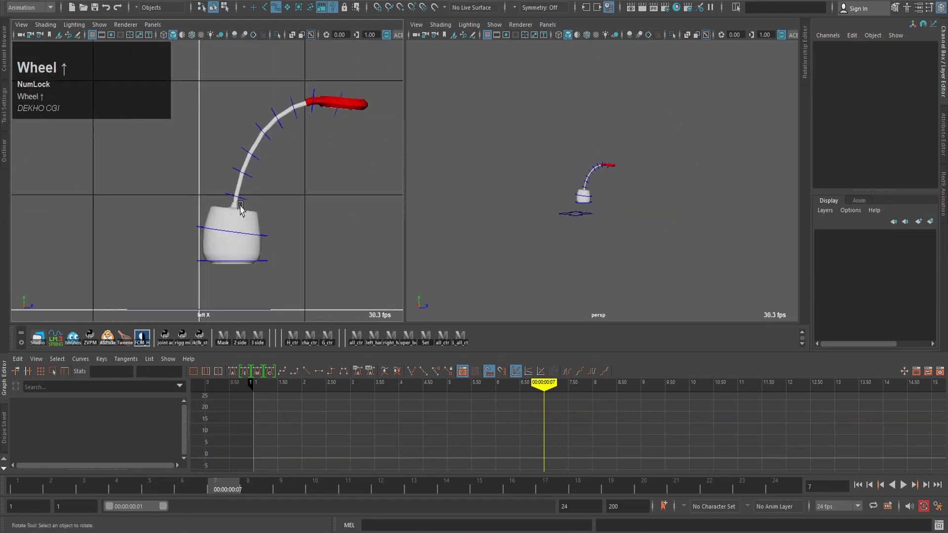
Bend the upper stalk control further so the stalk arches most at frame 7.
{"action": "left_click_drag", "start_coordinate": [239, 200], "coordinate": [363, 133]}
{"action": "left_click", "coordinate": [363, 134]}
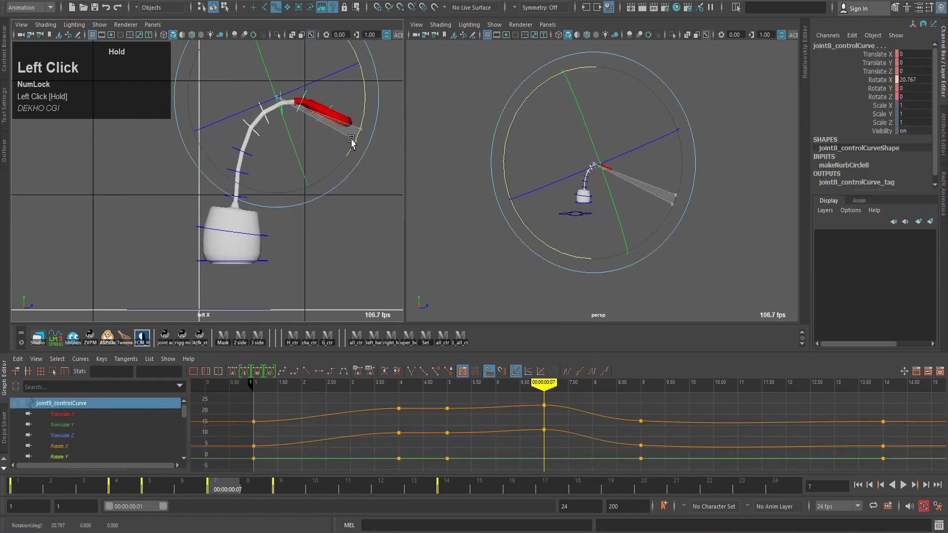
{"action": "scroll", "scroll_direction": "down", "scroll_amount": 3}
{"action": "middle_click", "coordinate": [309, 251]}
{"action": "left_click_drag", "start_coordinate": [247, 214], "coordinate": [323, 171]}
{"action": "scroll", "scroll_direction": "down", "scroll_amount": 3}
{"action": "middle_click", "coordinate": [336, 231]}
{"action": "type", "text": ",..,,."}
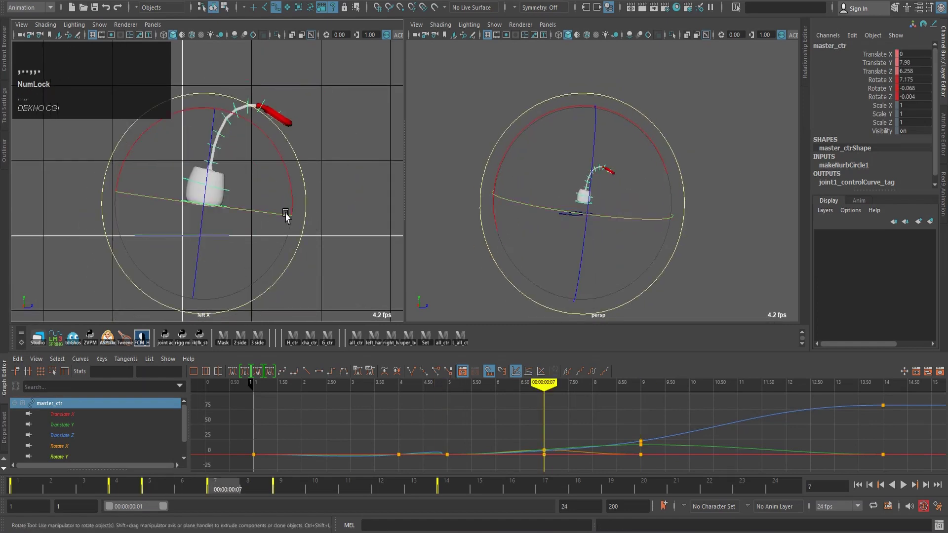
Raise master_ctr higher mid-hop at frame 7 and key it, then key a stalk control at frame 11.
{"action": "type", "text": "w"}
{"action": "left_click", "coordinate": [234, 214]}
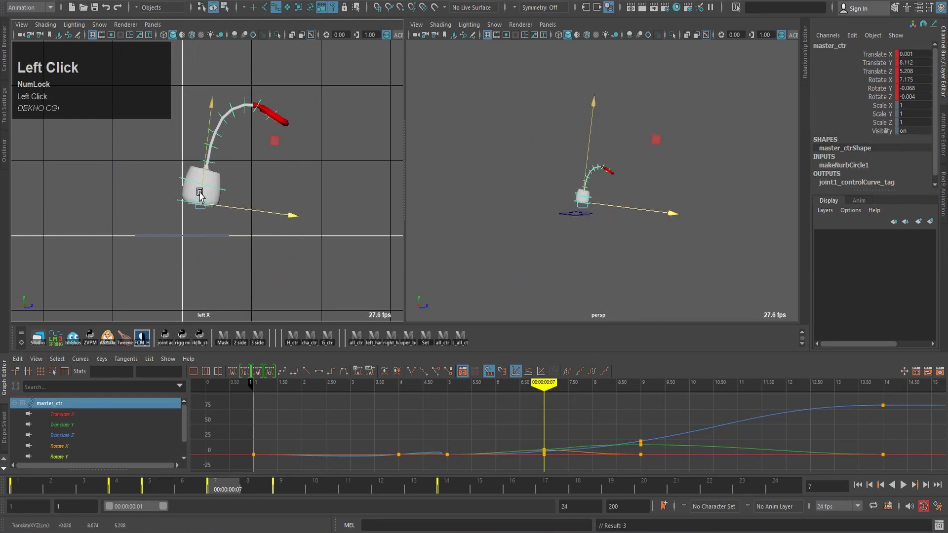
{"action": "type", "text": ",.."}
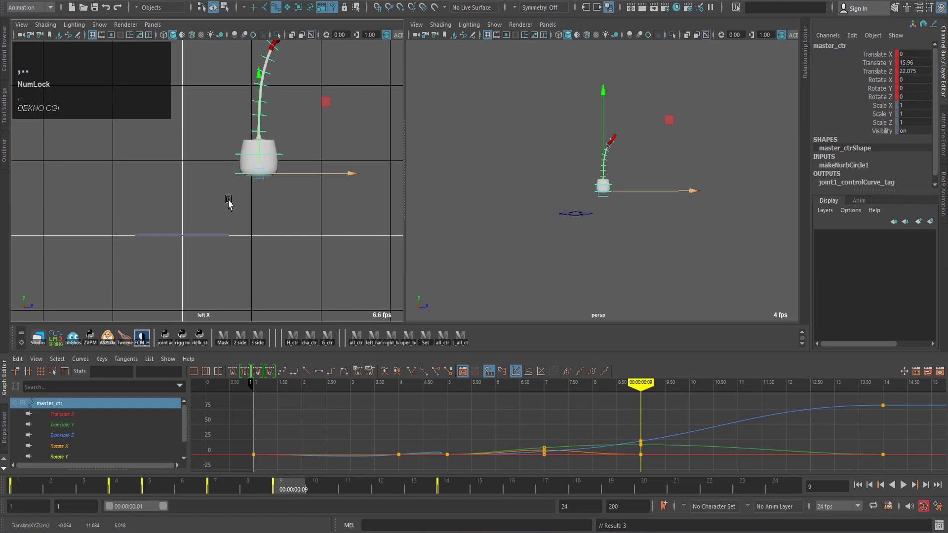
{"action": "type", "text": ",,"}
{"action": "key", "text": ","}
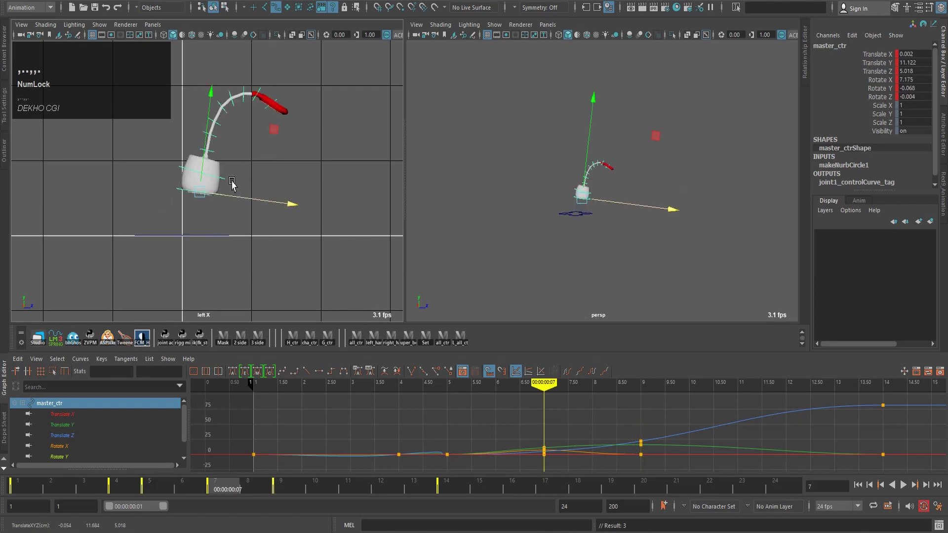
{"action": "left_click_drag", "start_coordinate": [354, 151], "coordinate": [290, 144]}
{"action": "key", "text": "e"}
{"action": "left_click_drag", "start_coordinate": [327, 117], "coordinate": [342, 177]}
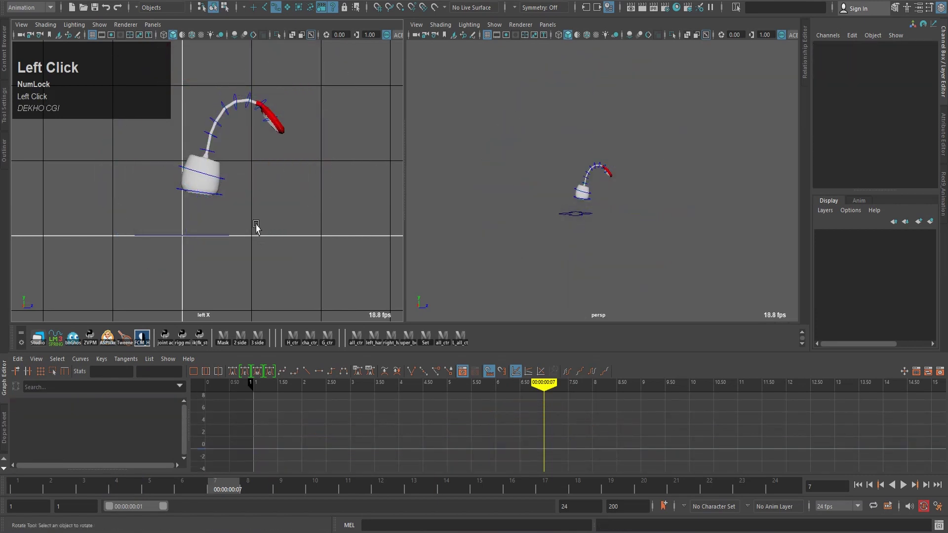
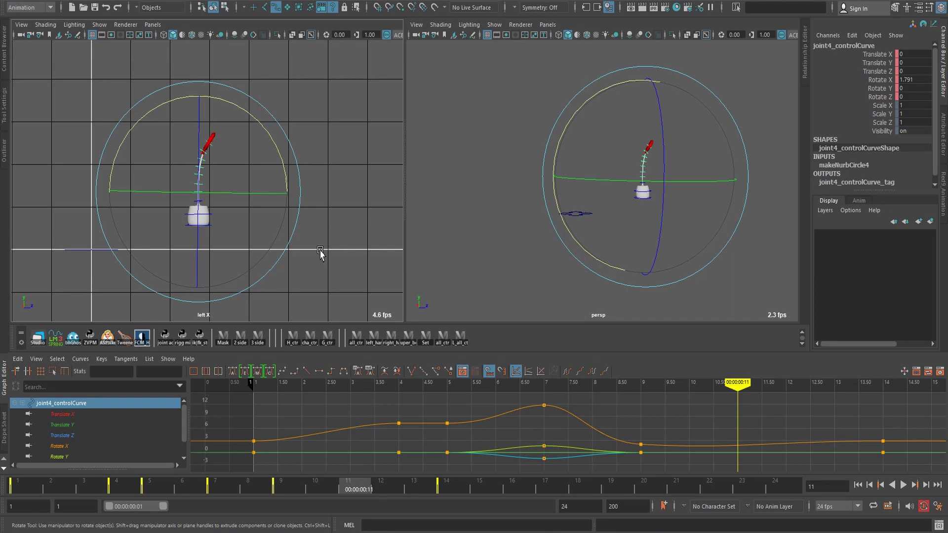
{"action": "left_click", "coordinate": [465, 342]}
{"action": "key", "text": "s"}
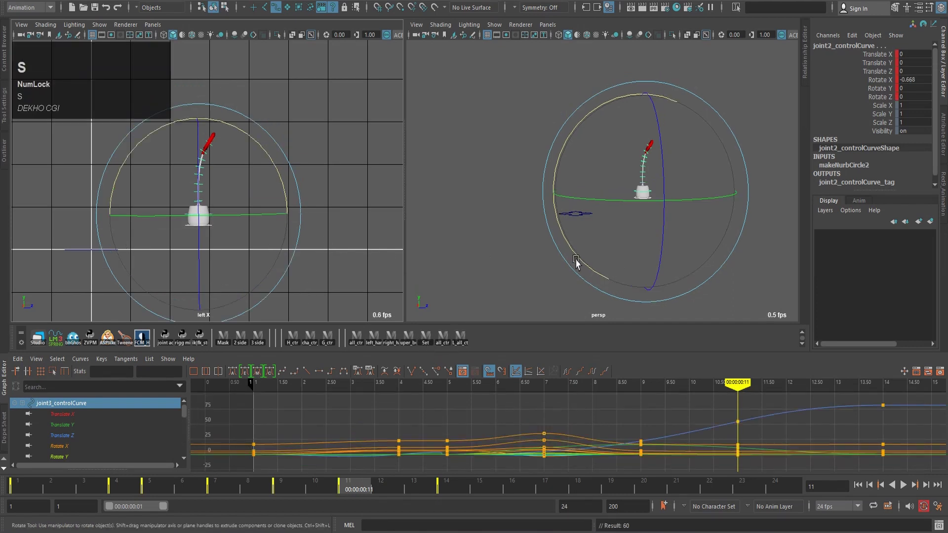
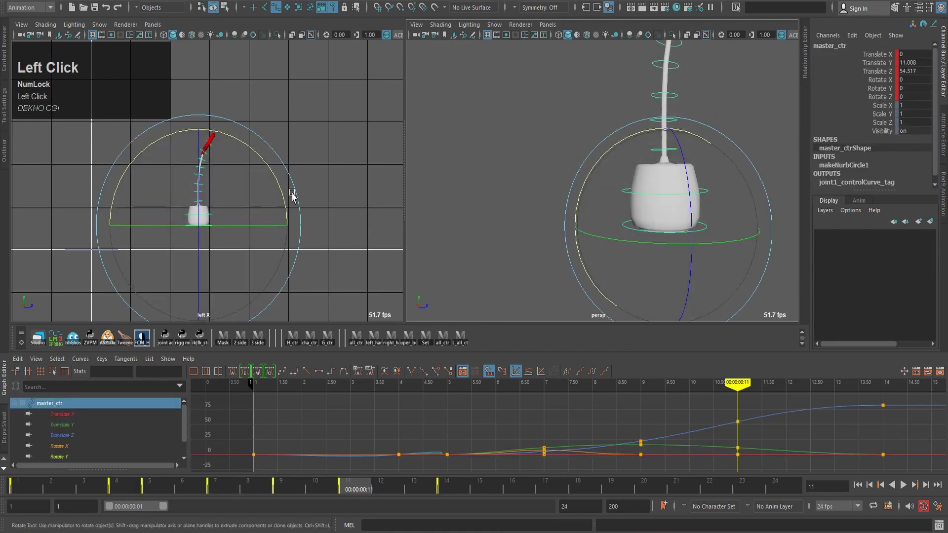
Adjust the lamp body's height at frame 11, nudge it forward and key the position.
{"action": "key", "text": "w"}
{"action": "left_click_drag", "start_coordinate": [254, 220], "coordinate": [255, 222]}
{"action": "key", "text": "z"}
{"action": "type", "text": "z,..,"}
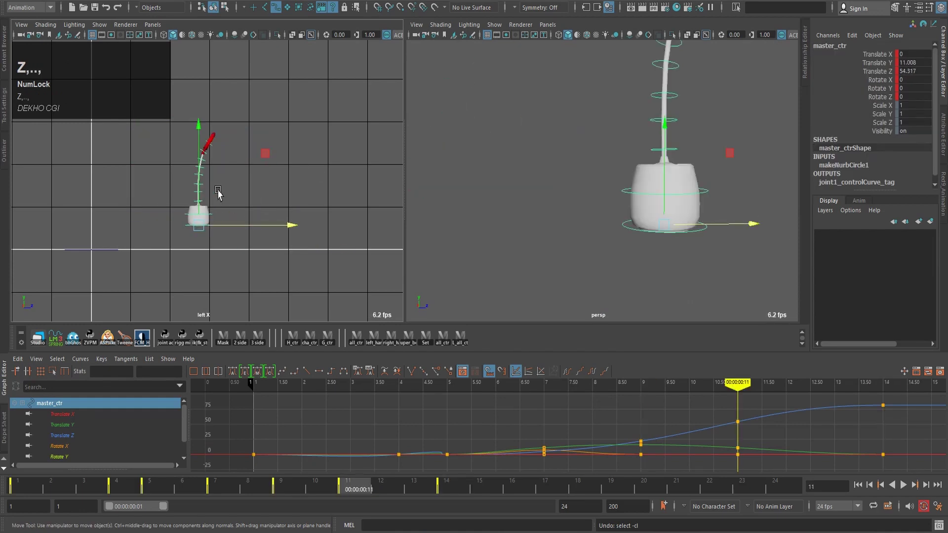
{"action": "left_click", "coordinate": [200, 199]}
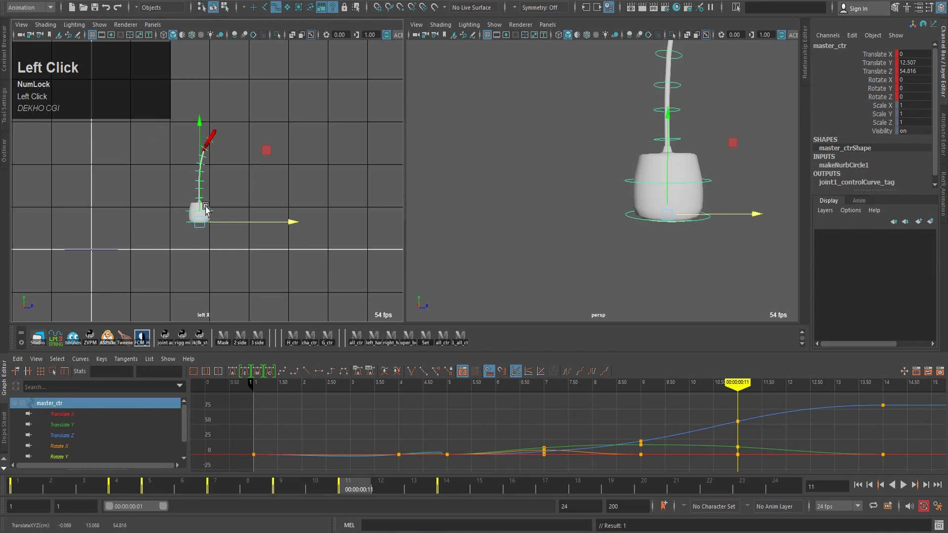
{"action": "type", "text": ",..,,."}
{"action": "left_click", "coordinate": [204, 196]}
{"action": "type", "text": ",..,,."}
{"action": "left_click", "coordinate": [224, 225]}
{"action": "type", "text": ",..,,..,,"}
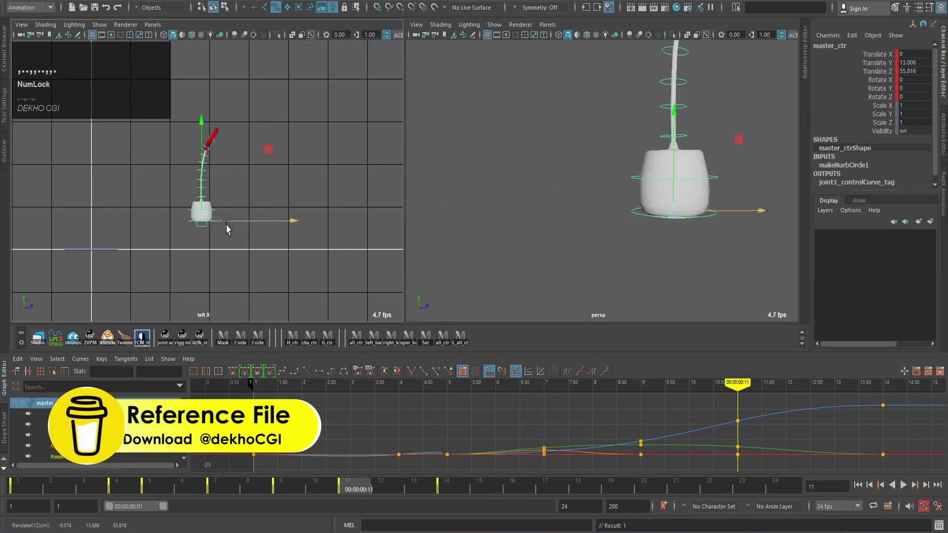
{"action": "left_click_drag", "start_coordinate": [226, 225], "coordinate": [199, 207]}
{"action": "key", "text": ","}
Tilt the lamp body forward at frame 11 with the rotate tool and key the pose.
{"action": "type", "text": ",..,e"}
{"action": "left_click", "coordinate": [281, 194]}
{"action": "key", "text": "z"}
{"action": "left_click_drag", "start_coordinate": [284, 192], "coordinate": [214, 204]}
{"action": "key", "text": "w"}
{"action": "left_click_drag", "start_coordinate": [189, 187], "coordinate": [190, 191]}
{"action": "type", "text": ",..,"}
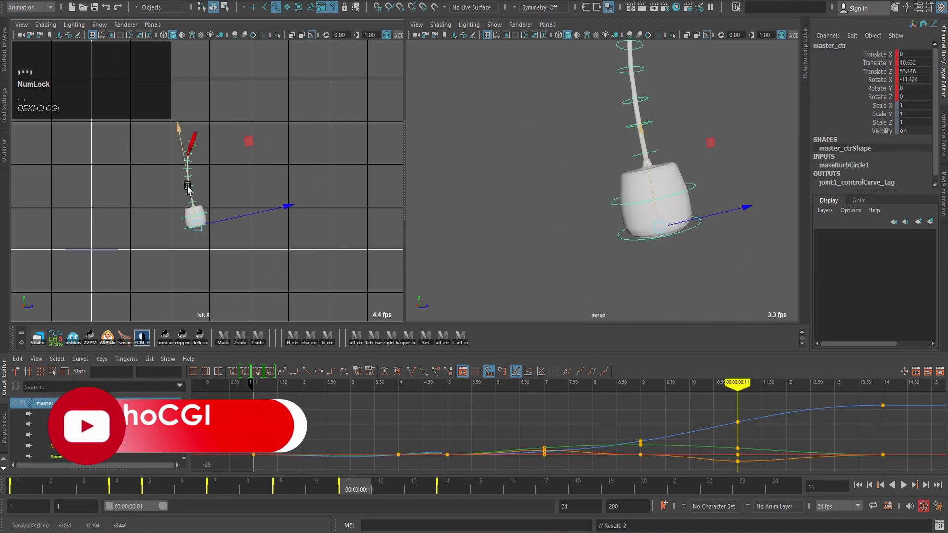
Step back to frame 9, reposition the lamp body there and key it.
{"action": "left_click_drag", "start_coordinate": [251, 219], "coordinate": [236, 219]}
{"action": "type", "text": ",,,.."}
{"action": "type", "text": ",,....,,,."}
{"action": "type", "text": ".,,.....,,,."}
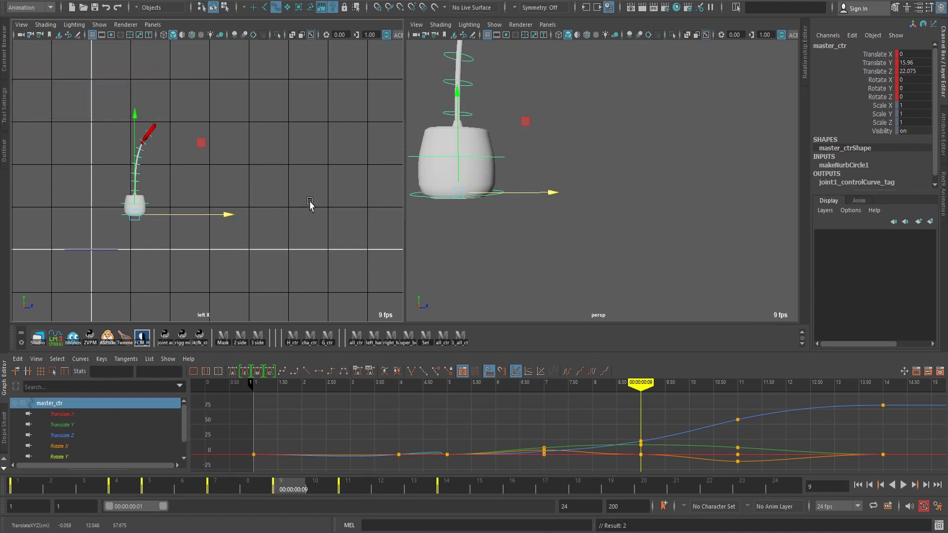
{"action": "left_click_drag", "start_coordinate": [229, 221], "coordinate": [235, 221]}
{"action": "key", "text": ","}
Refine the body's position while stepping between frames 9–11 and key again.
{"action": "type", "text": ",,..,"}
{"action": "left_click_drag", "start_coordinate": [106, 198], "coordinate": [134, 240]}
{"action": "type", "text": ",..,"}
{"action": "left_click", "coordinate": [144, 228]}
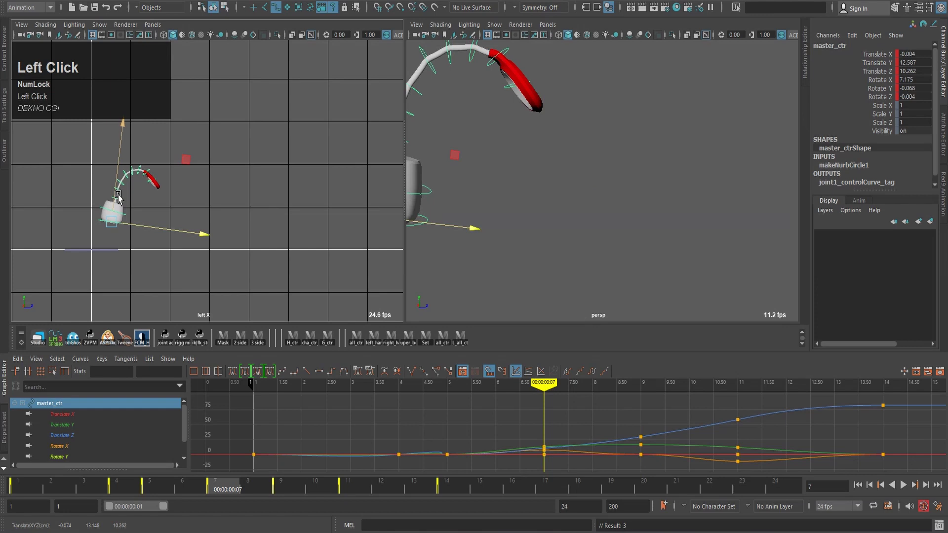
{"action": "type", "text": ",..,,....,,."}
{"action": "left_click", "coordinate": [210, 221]}
{"action": "key", "text": ","}
Review the hop by stepping through the frames, then select the stalk controls.
{"action": "type", "text": ",,.'',,,,'''',,,.."}
{"action": "type", "text": ",,,,..."}
{"action": "type", "text": ".,"}
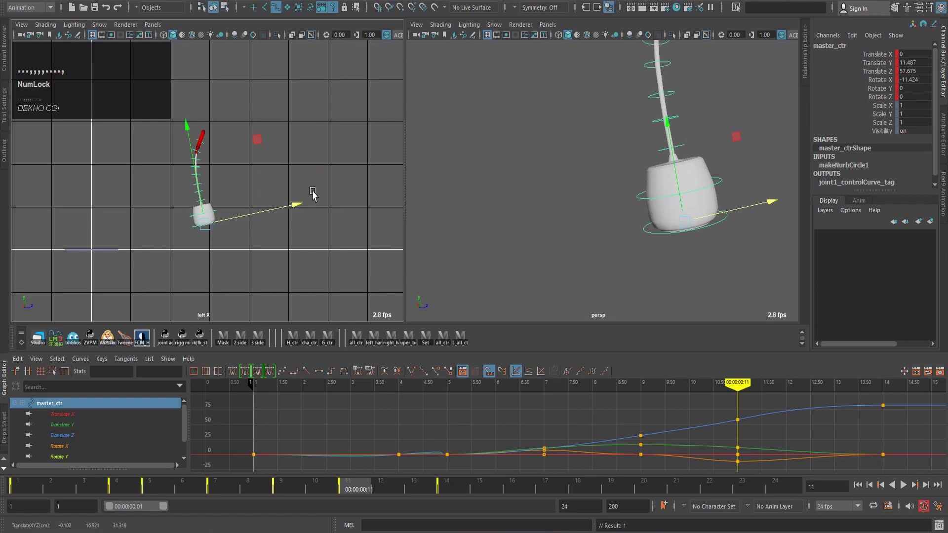
{"action": "left_click_drag", "start_coordinate": [244, 224], "coordinate": [243, 185]}
{"action": "key", "text": "e"}
{"action": "left_click_drag", "start_coordinate": [285, 137], "coordinate": [322, 137]}
{"action": "scroll", "scroll_direction": "up", "scroll_amount": 3}
{"action": "scroll", "scroll_direction": "up", "scroll_amount": 3}
{"action": "middle_click", "coordinate": [198, 190]}
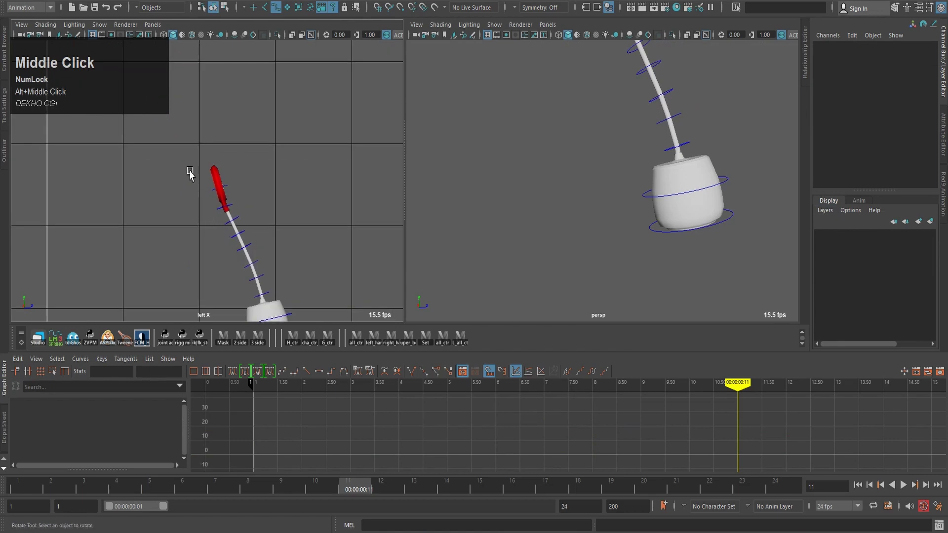
{"action": "left_click_drag", "start_coordinate": [201, 155], "coordinate": [319, 158]}
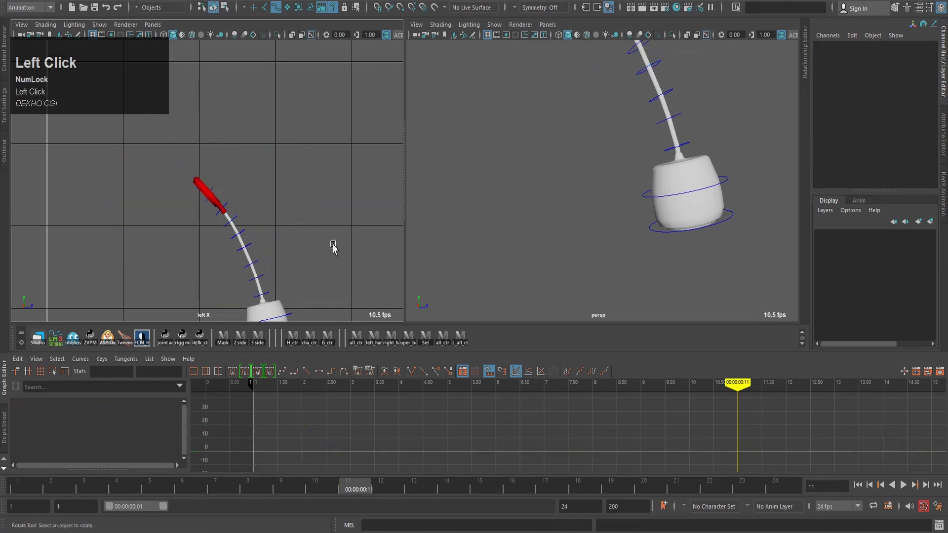
{"action": "middle_click", "coordinate": [325, 298]}
{"action": "scroll", "scroll_direction": "up", "scroll_amount": 3}
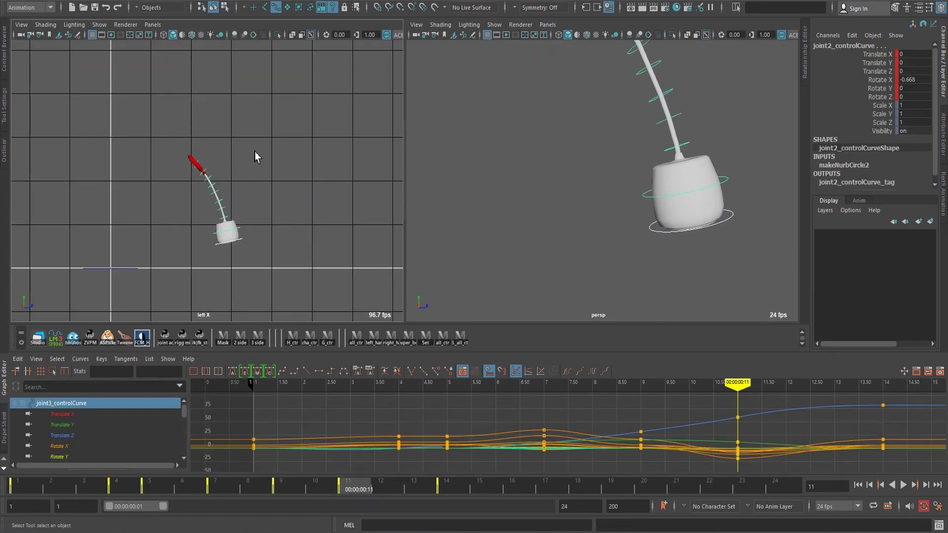
{"action": "left_click", "coordinate": [264, 163]}
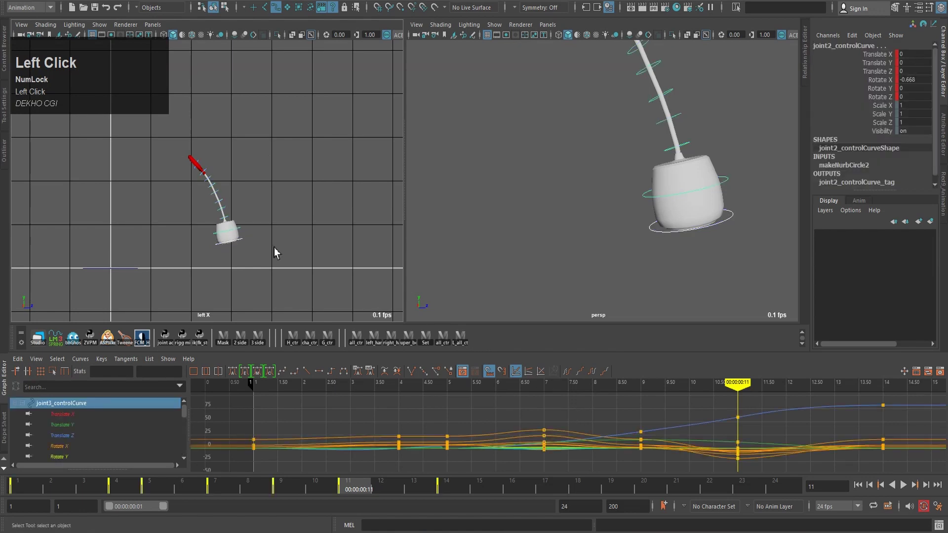
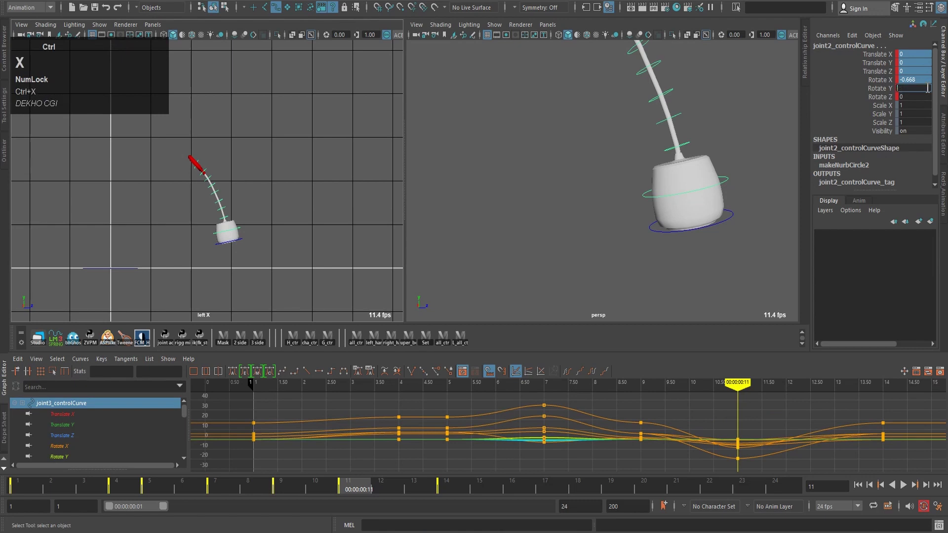
Scrub the Time Slider out to frame 19 and back to frame 13, then set keys with S.
{"action": "key", "text": "e"}
{"action": "left_click_drag", "start_coordinate": [261, 146], "coordinate": [258, 142]}
{"action": "type", "text": ",..,,.."}
{"action": "left_click_drag", "start_coordinate": [276, 163], "coordinate": [264, 158]}
{"action": "key", "text": "z"}
{"action": "left_click", "coordinate": [456, 488]}
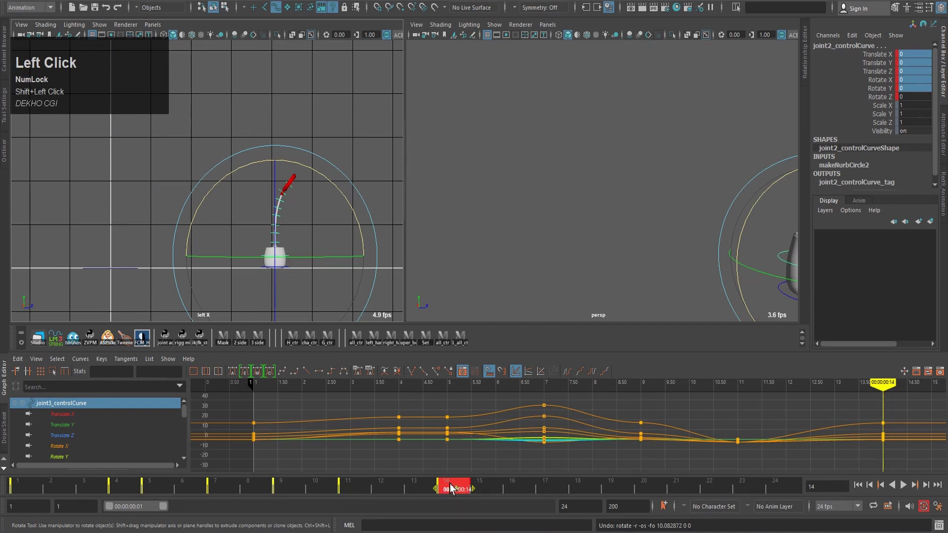
{"action": "left_click_drag", "start_coordinate": [457, 488], "coordinate": [586, 489]}
{"action": "left_click", "coordinate": [586, 489]}
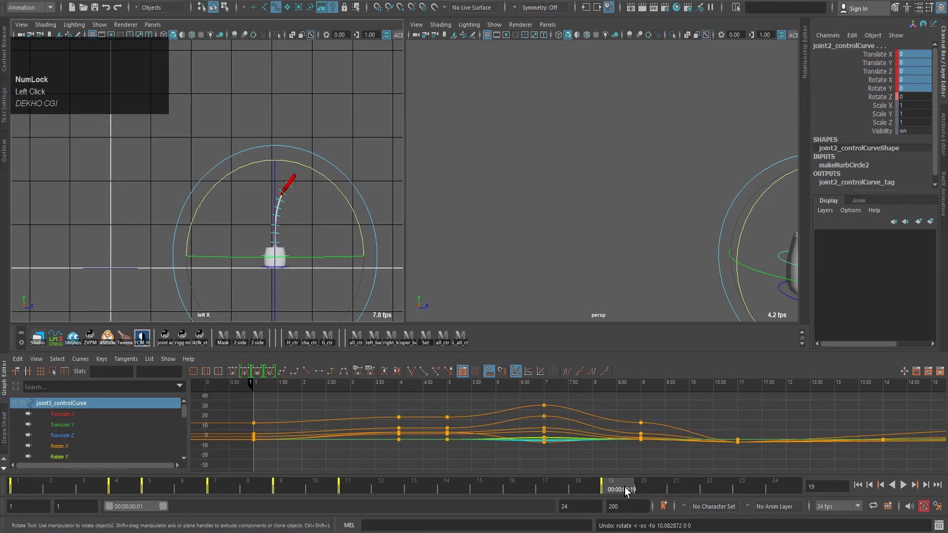
{"action": "left_click_drag", "start_coordinate": [627, 491], "coordinate": [429, 483]}
{"action": "type", "text": "ssss"}
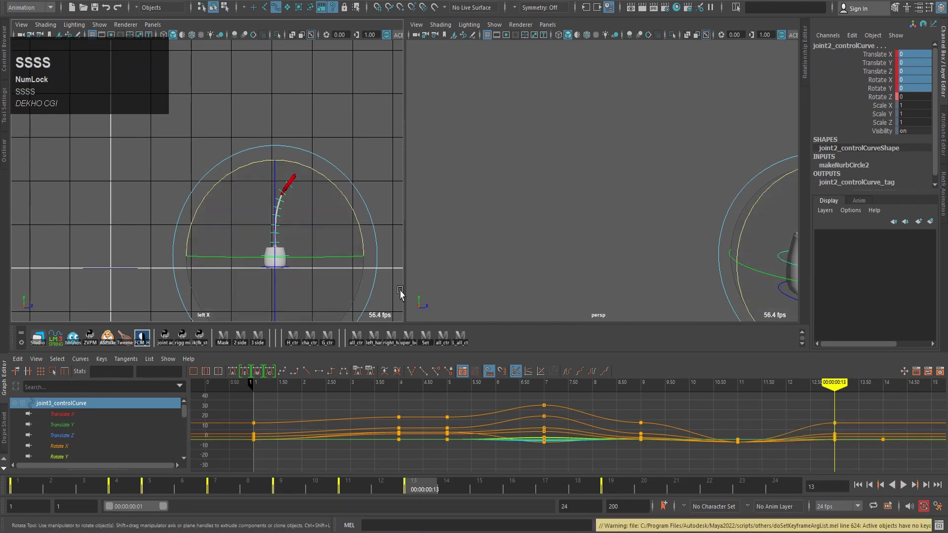
Bend the stalk forward at frame 13 and curl the upper stalk tip, checking neighbouring frames.
{"action": "left_click_drag", "start_coordinate": [541, 239], "coordinate": [348, 147]}
{"action": "key", "text": ","}
{"action": "key", "text": "."}
{"action": "left_click_drag", "start_coordinate": [357, 137], "coordinate": [352, 130]}
{"action": "key", "text": ","}
{"action": "key", "text": "."}
{"action": "type", "text": ",."}
{"action": "type", "text": ",."}
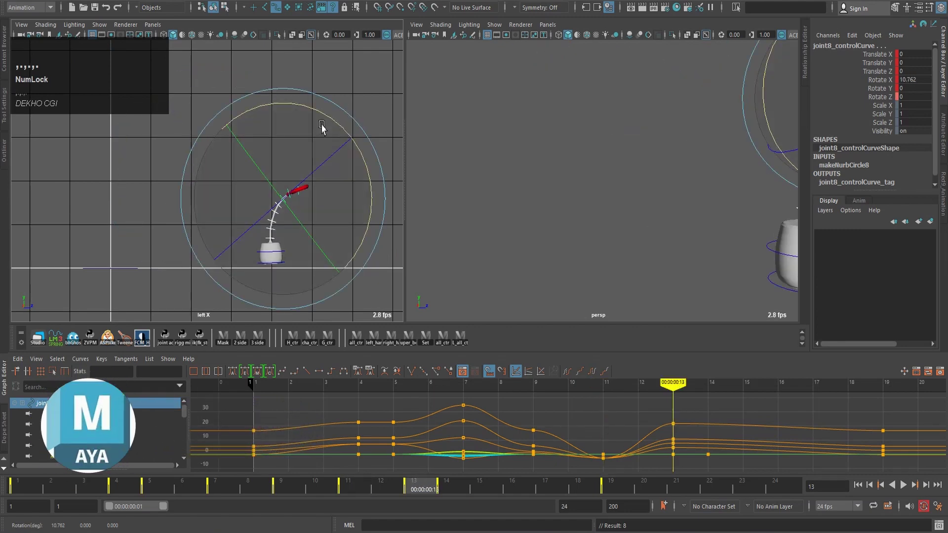
Undo the last tweaks, go to frame 14 and set keys with S.
{"action": "type", "text": ",,,,Z"}
{"action": "type", "text": "zzzzzzz"}
{"action": "left_click", "coordinate": [453, 490]}
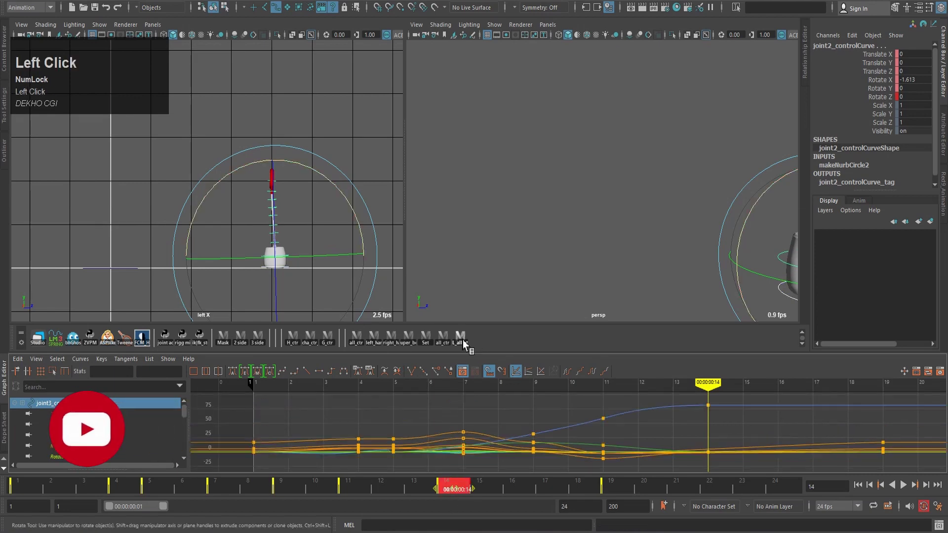
{"action": "type", "text": "ss"}
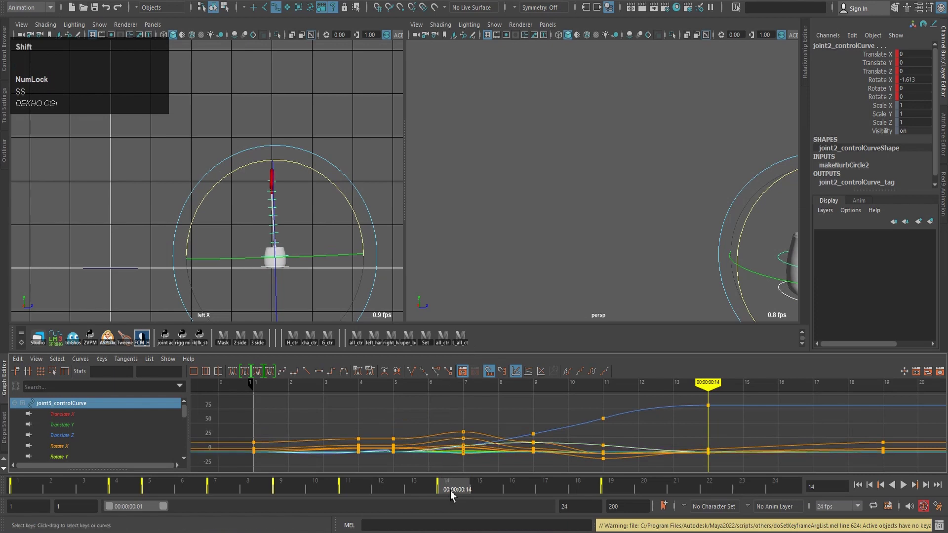
{"action": "left_click", "coordinate": [455, 494]}
Rotate the stalk controls into a deeper arc, arching the middle of the stalk.
{"action": "left_click_drag", "start_coordinate": [452, 493], "coordinate": [369, 134]}
{"action": "left_click_drag", "start_coordinate": [369, 133], "coordinate": [326, 104]}
{"action": "scroll", "scroll_direction": "up", "scroll_amount": 3}
{"action": "left_click_drag", "start_coordinate": [274, 176], "coordinate": [344, 138]}
{"action": "key", "text": ","}
{"action": "type", "text": ",."}
Tip the red lamp head forward over the base and step through frames to check it.
{"action": "left_click_drag", "start_coordinate": [350, 140], "coordinate": [400, 208]}
{"action": "type", "text": ",.,."}
{"action": "type", "text": "."}
{"action": "type", "text": ",,.."}
{"action": "type", "text": ",.,,"}
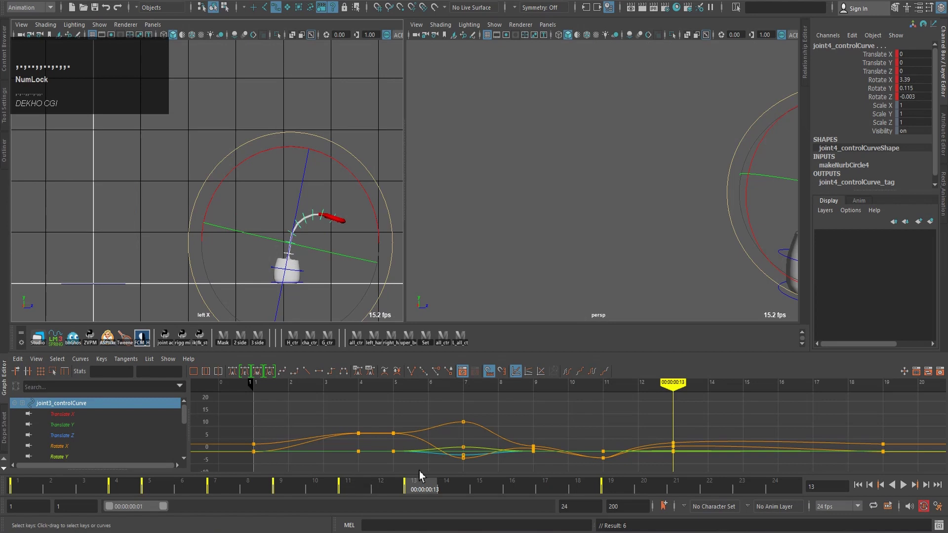
Adjust the stalk bend by rotating its controls with the Rotate tool.
{"action": "left_click_drag", "start_coordinate": [378, 234], "coordinate": [362, 222]}
{"action": "key", "text": "q"}
{"action": "type", "text": "qq"}
{"action": "left_click_drag", "start_coordinate": [333, 205], "coordinate": [373, 211]}
{"action": "key", "text": "e"}
{"action": "left_click_drag", "start_coordinate": [390, 167], "coordinate": [469, 354]}
{"action": "left_click", "coordinate": [469, 353]}
Hold the stalk curl through frames 14–17 and key the controls with S.
{"action": "left_click_drag", "start_coordinate": [422, 490], "coordinate": [447, 490]}
{"action": "left_click", "coordinate": [446, 490]}
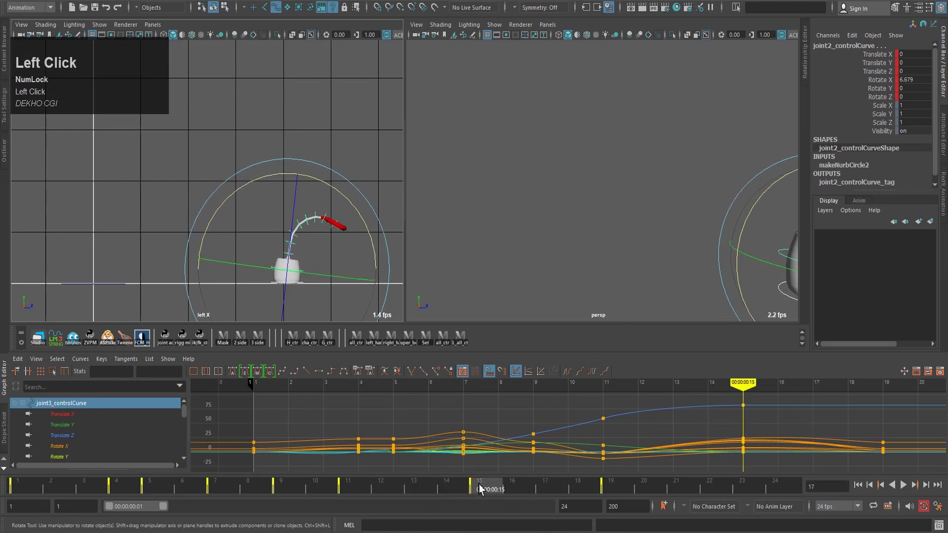
{"action": "middle_click", "coordinate": [492, 492]}
{"action": "left_click", "coordinate": [469, 491]}
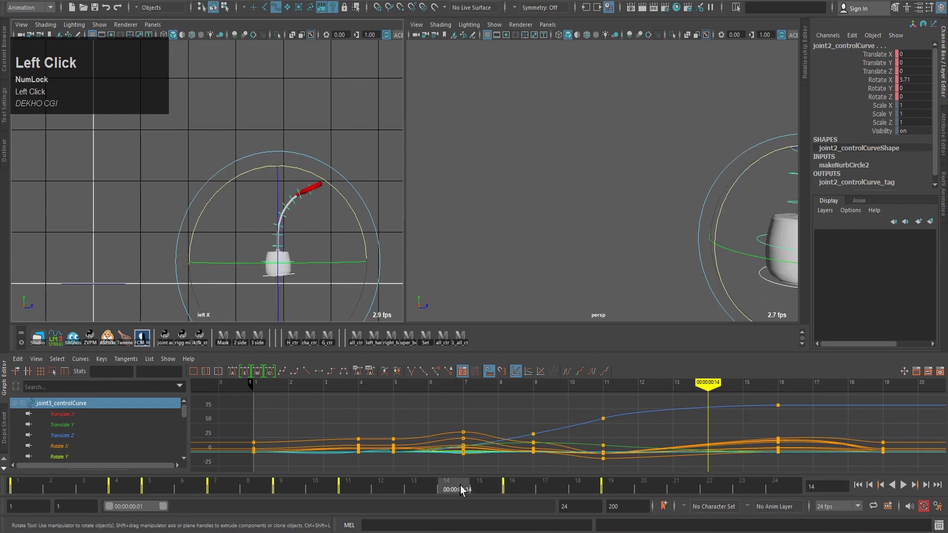
{"action": "left_click_drag", "start_coordinate": [427, 492], "coordinate": [426, 493]}
{"action": "type", "text": "ssss"}
{"action": "left_click", "coordinate": [350, 494]}
Step through the hop frames and select master_ctr as the lamp moves forward.
{"action": "type", "text": "."}
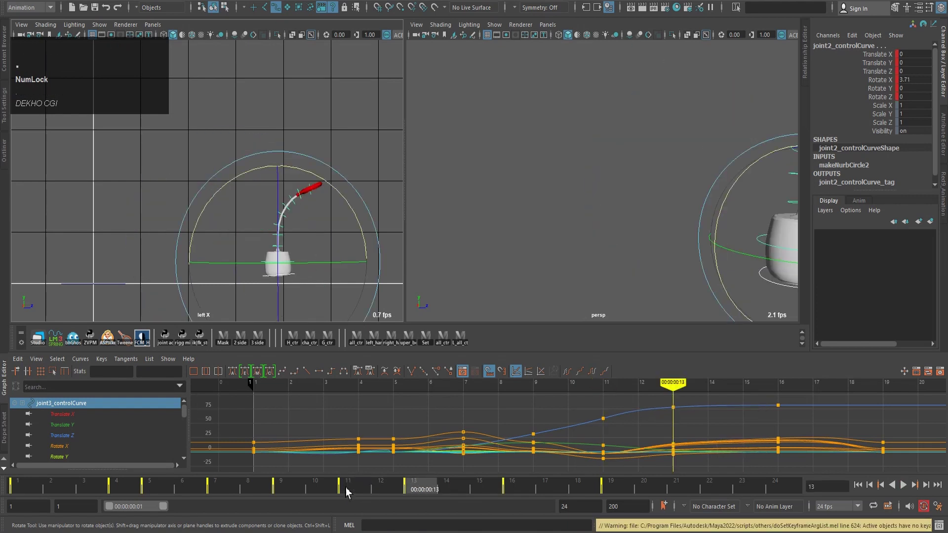
{"action": "type", "text": ".,"}
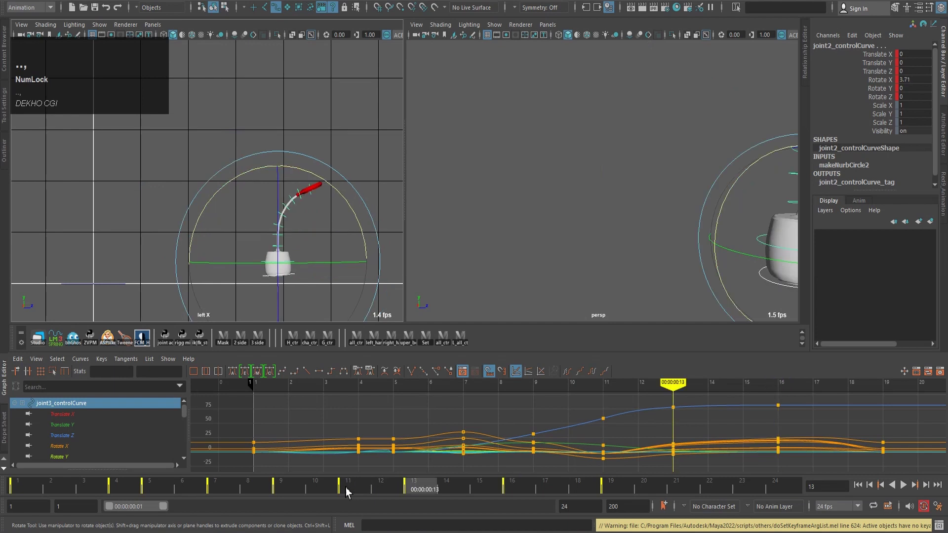
{"action": "type", "text": "..,,...,,,"}
{"action": "left_click_drag", "start_coordinate": [452, 487], "coordinate": [603, 211]}
{"action": "scroll", "scroll_direction": "down", "scroll_amount": 3}
{"action": "middle_click", "coordinate": [576, 214]}
Key the lower stalk control with S while stepping through frames to review the landing.
{"action": "left_click_drag", "start_coordinate": [510, 191], "coordinate": [528, 493]}
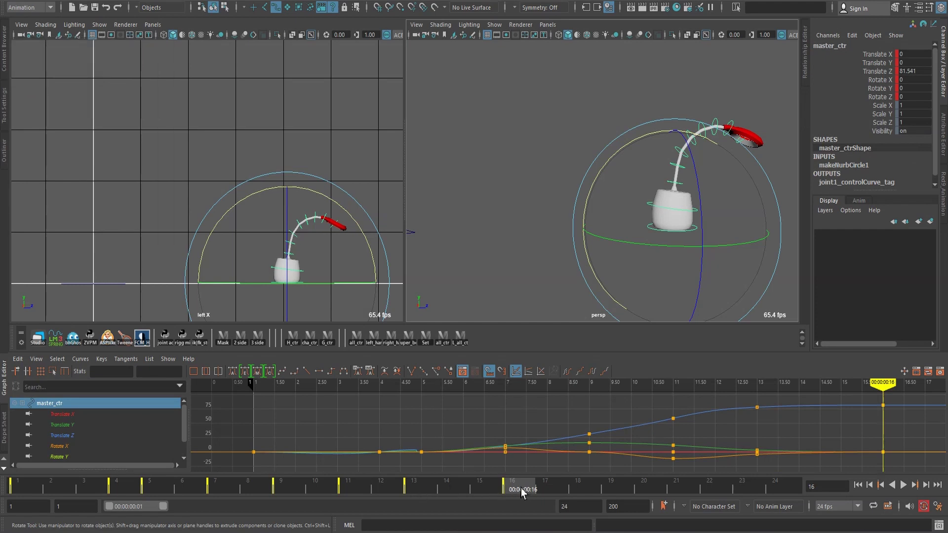
{"action": "left_click_drag", "start_coordinate": [525, 493], "coordinate": [426, 494]}
{"action": "type", "text": "ssssss,.,...,"}
{"action": "left_click", "coordinate": [468, 353]}
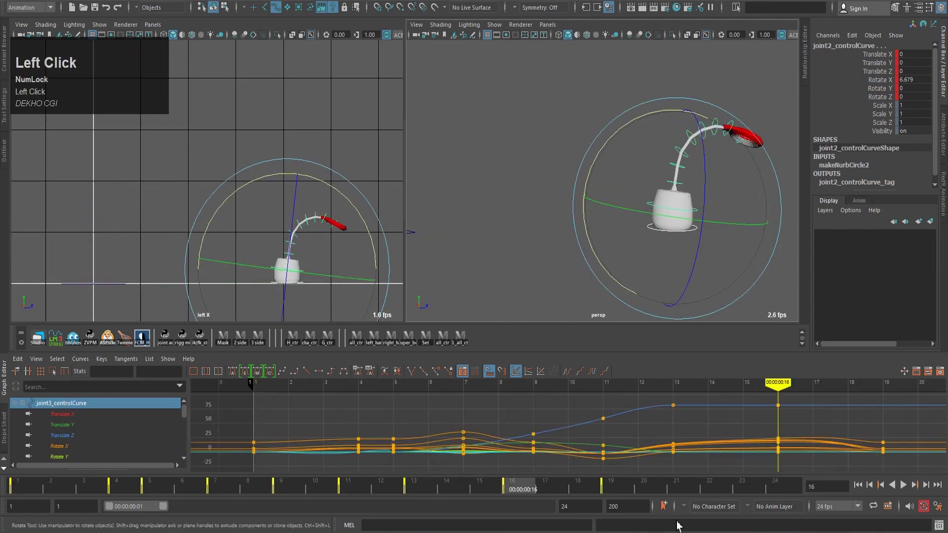
{"action": "type", "text": "ssssss,,,...,.,.,"}
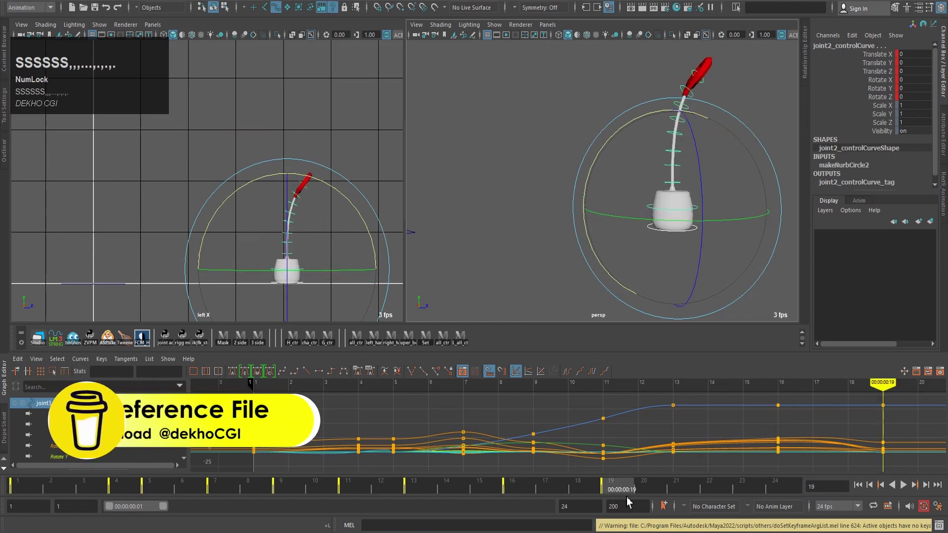
At frames 19 and 21, rotate the stalk controls back so the stalk straightens after landing.
{"action": "left_click", "coordinate": [618, 489]}
{"action": "left_click_drag", "start_coordinate": [617, 489], "coordinate": [521, 493]}
{"action": "left_click_drag", "start_coordinate": [521, 493], "coordinate": [690, 489]}
{"action": "middle_click", "coordinate": [678, 487]}
{"action": "left_click", "coordinate": [472, 343]}
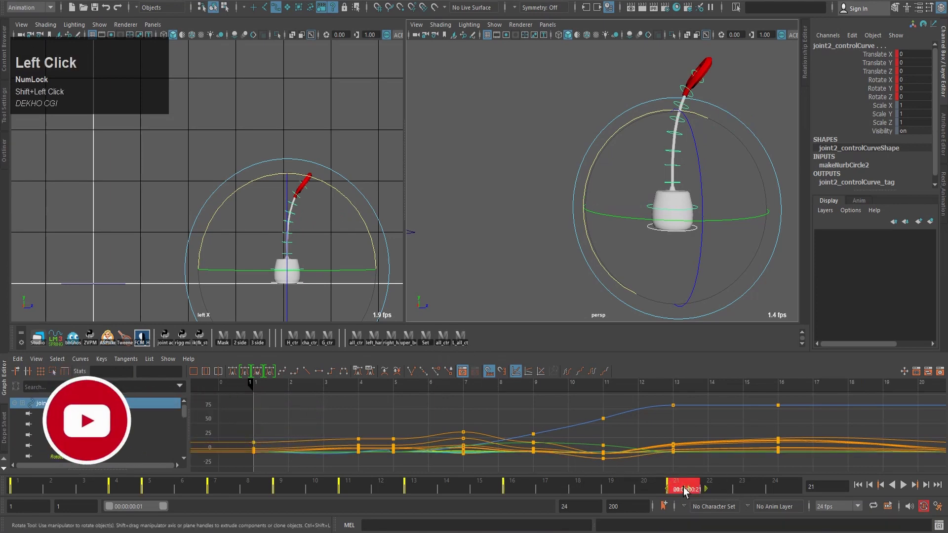
{"action": "left_click_drag", "start_coordinate": [687, 491], "coordinate": [599, 494]}
{"action": "left_click", "coordinate": [598, 494]}
Set S keys on the straightened stalk pose, step through nearby frames, and return to frame 1.
{"action": "middle_click", "coordinate": [659, 493]}
{"action": "left_click", "coordinate": [694, 490]}
{"action": "left_click_drag", "start_coordinate": [688, 490], "coordinate": [616, 490]}
{"action": "key", "text": "s"}
{"action": "type", "text": "ssss"}
{"action": "left_click", "coordinate": [526, 486]}
{"action": "key", "text": "."}
{"action": "type", "text": ".."}
{"action": "type", "text": ","}
{"action": "left_click_drag", "start_coordinate": [22, 490], "coordinate": [312, 102]}
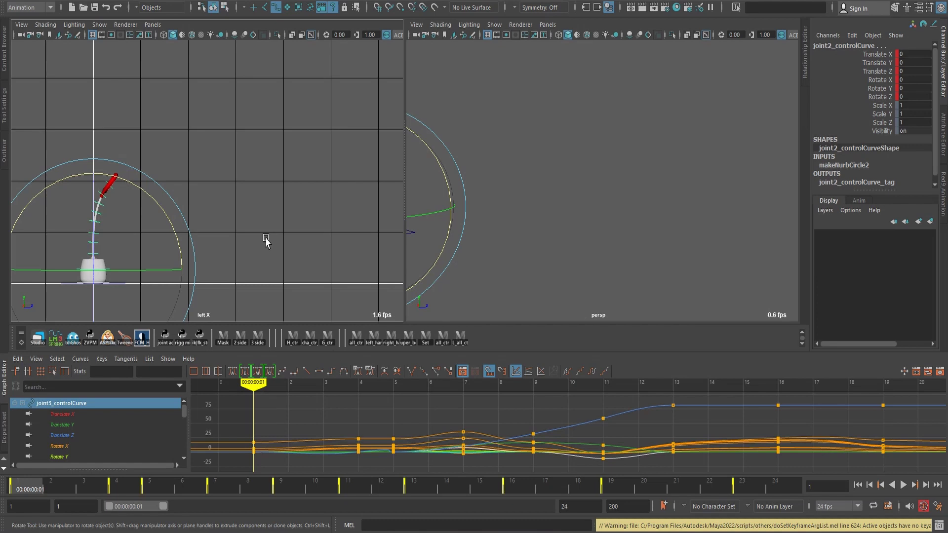
Select all lamp controls via the all_ctr shelf button and start a Playblast from the Time Slider.
{"action": "left_click", "coordinate": [233, 169]}
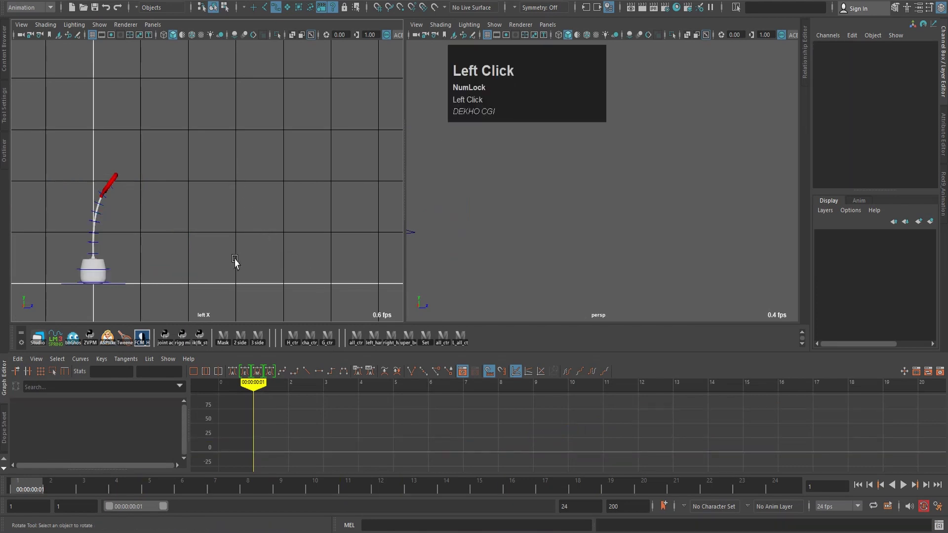
{"action": "left_click", "coordinate": [467, 346]}
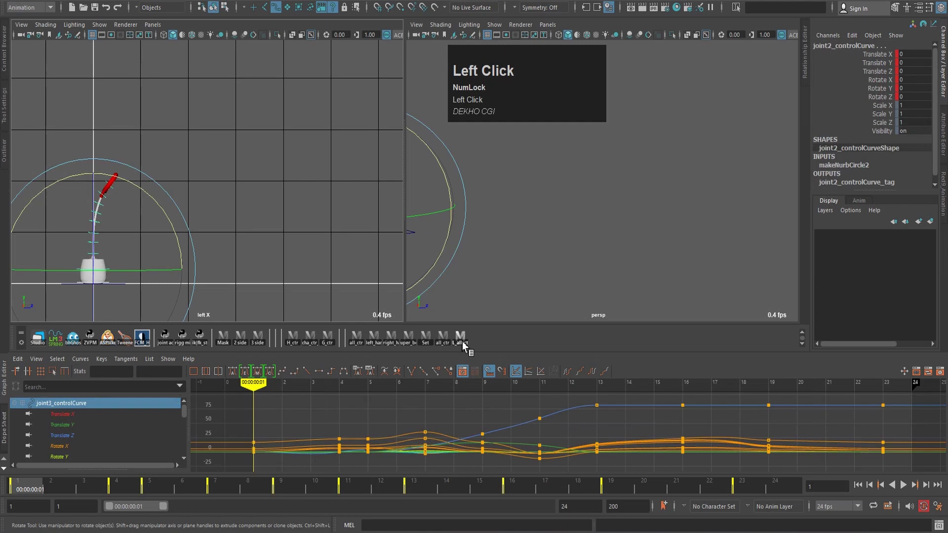
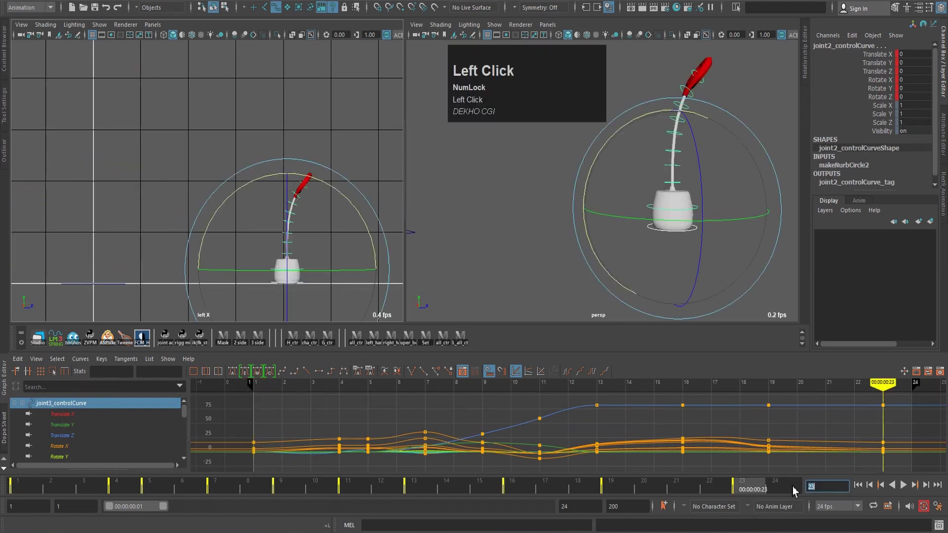
{"action": "right_click", "coordinate": [391, 495]}
Scrub the seek bar through the lamp hop playblast in Windows Media Player.
{"action": "left_click_drag", "start_coordinate": [421, 438], "coordinate": [612, 412]}
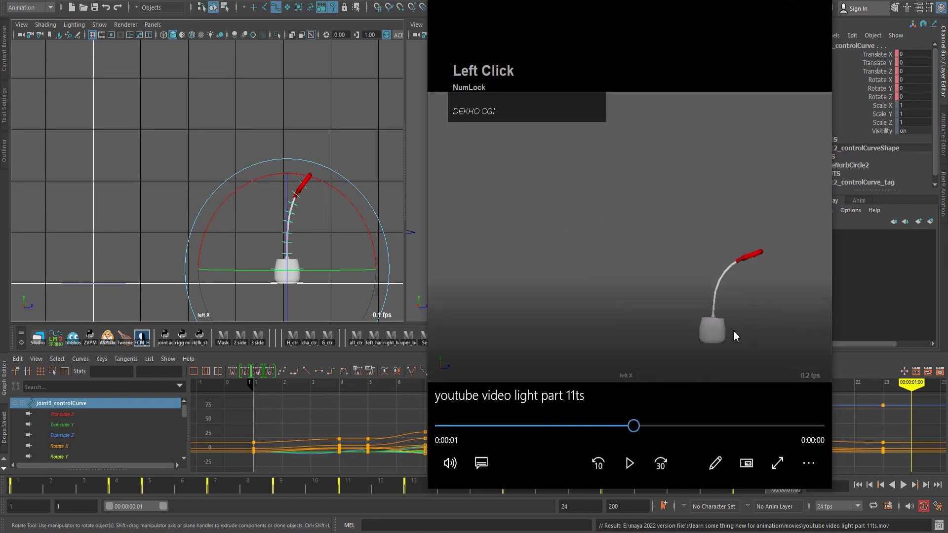
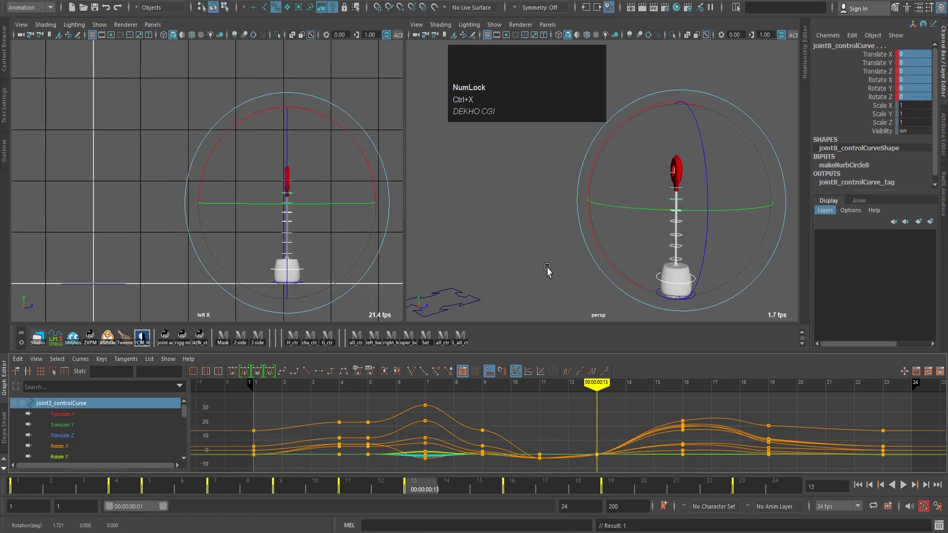
Select joint8_controlCurve and step through frames 11–23 to check the tip motion after landing.
{"action": "left_click_drag", "start_coordinate": [364, 159], "coordinate": [361, 152]}
{"action": "key", "text": ","}
{"action": "type", "text": ",."}
{"action": "type", "text": ","}
{"action": "left_click", "coordinate": [278, 121]}
{"action": "key", "text": ","}
{"action": "type", "text": ",."}
{"action": "left_click", "coordinate": [283, 114]}
{"action": "type", "text": ",."}
{"action": "type", "text": "."}
{"action": "type", "text": ".,,,"}
Rotate the top stalk control in X at frames 16, 19 and 23 to flick the lamp tip forward, keying each.
{"action": "left_click_drag", "start_coordinate": [346, 132], "coordinate": [342, 129]}
{"action": "type", "text": ",."}
{"action": "type", "text": ".."}
{"action": "type", "text": ",,,,.."}
{"action": "left_click", "coordinate": [345, 129]}
{"action": "key", "text": ","}
{"action": "type", "text": ",."}
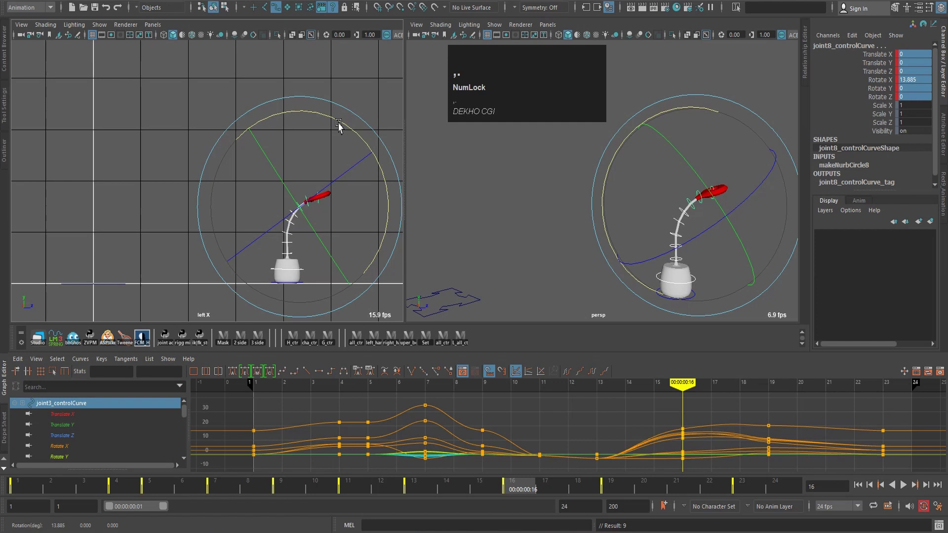
{"action": "left_click", "coordinate": [341, 128]}
{"action": "key", "text": ","}
{"action": "type", "text": "..."}
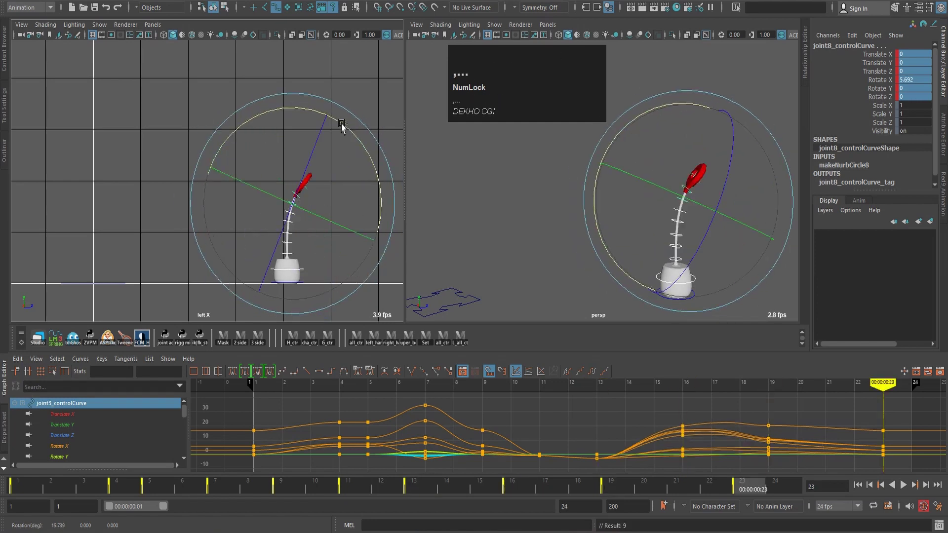
{"action": "type", "text": ","}
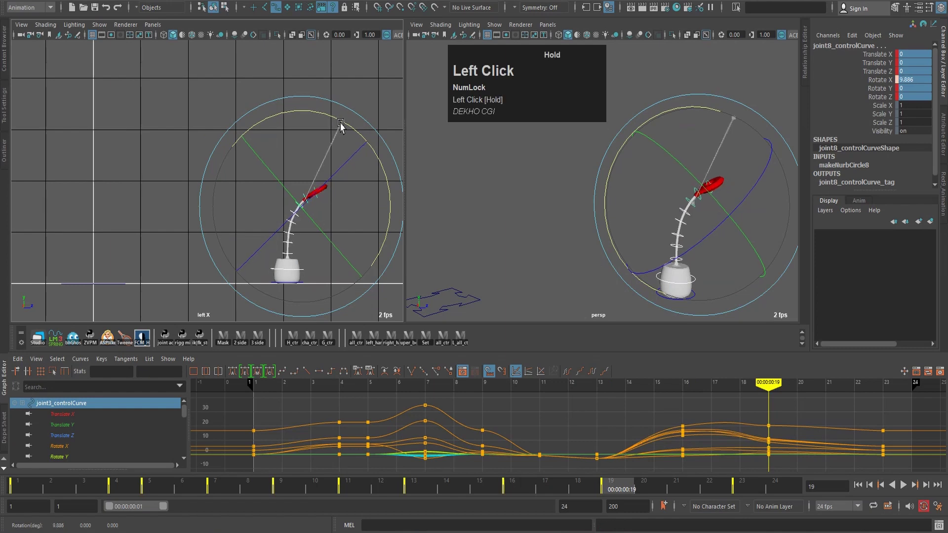